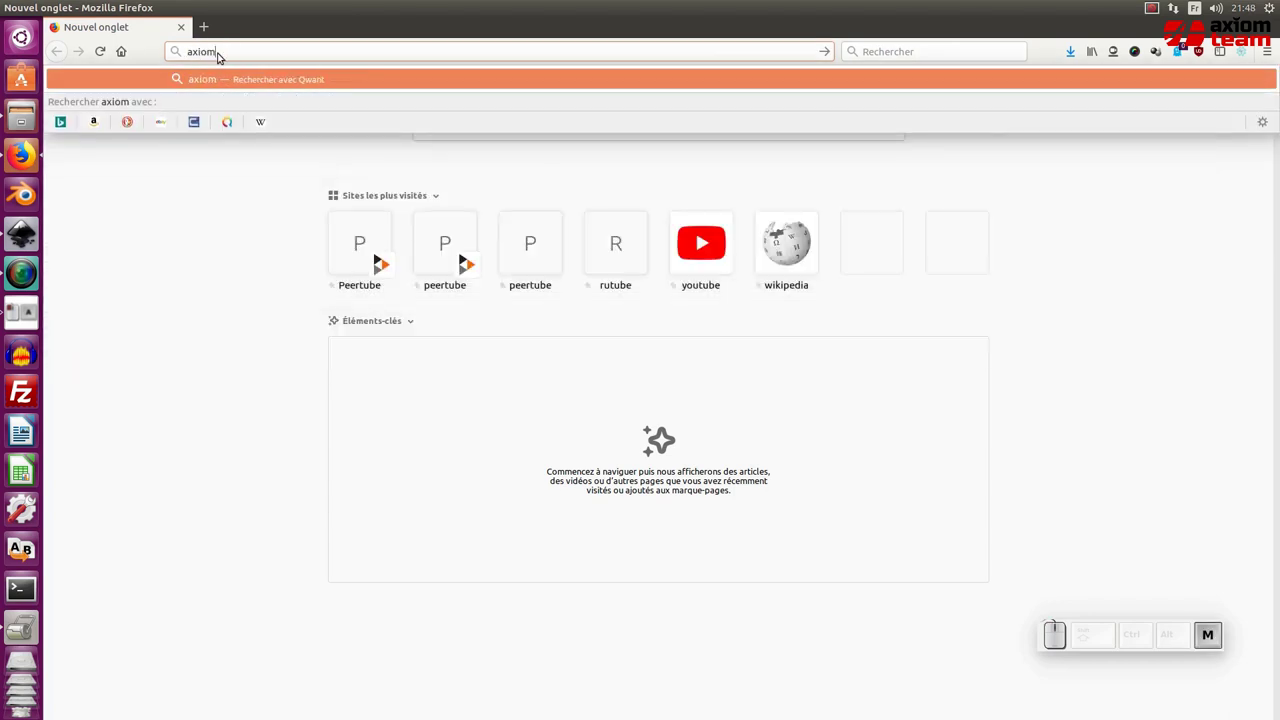
Load the axiom-team.fr site, dismiss the logo archive download prompt and go to the Catalogue page
key(KP_Subtract)
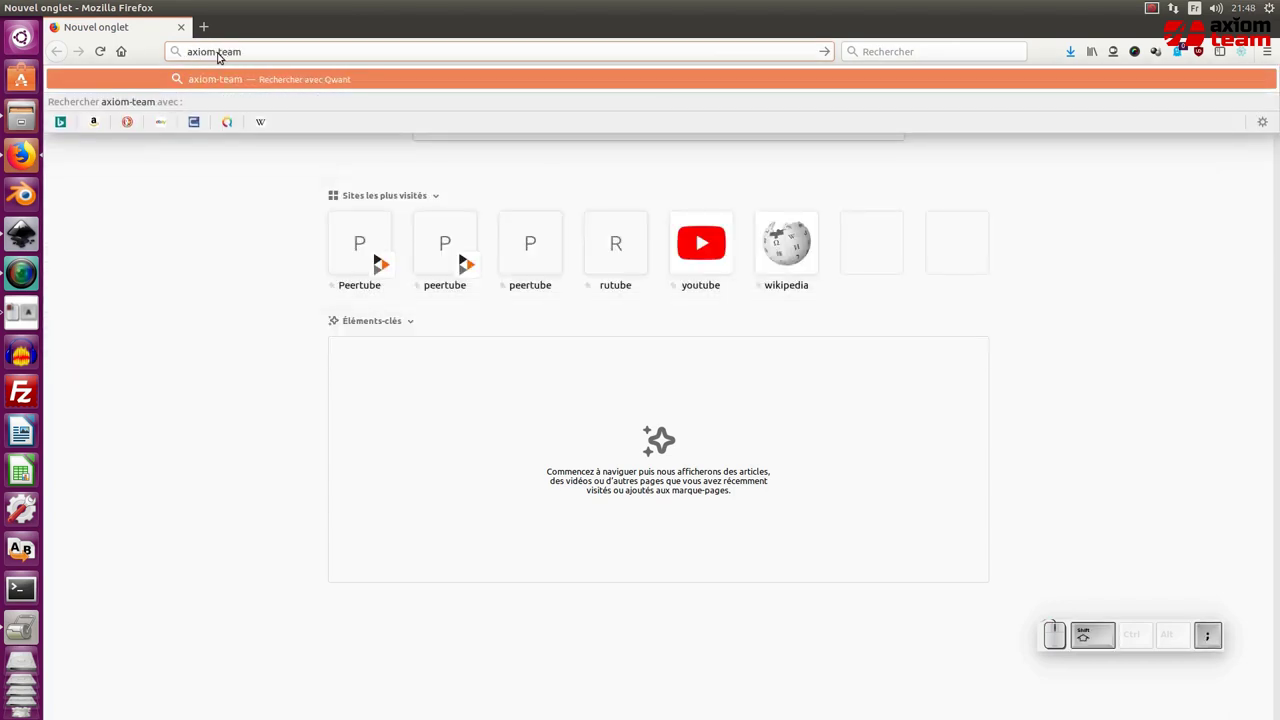
key(Return)
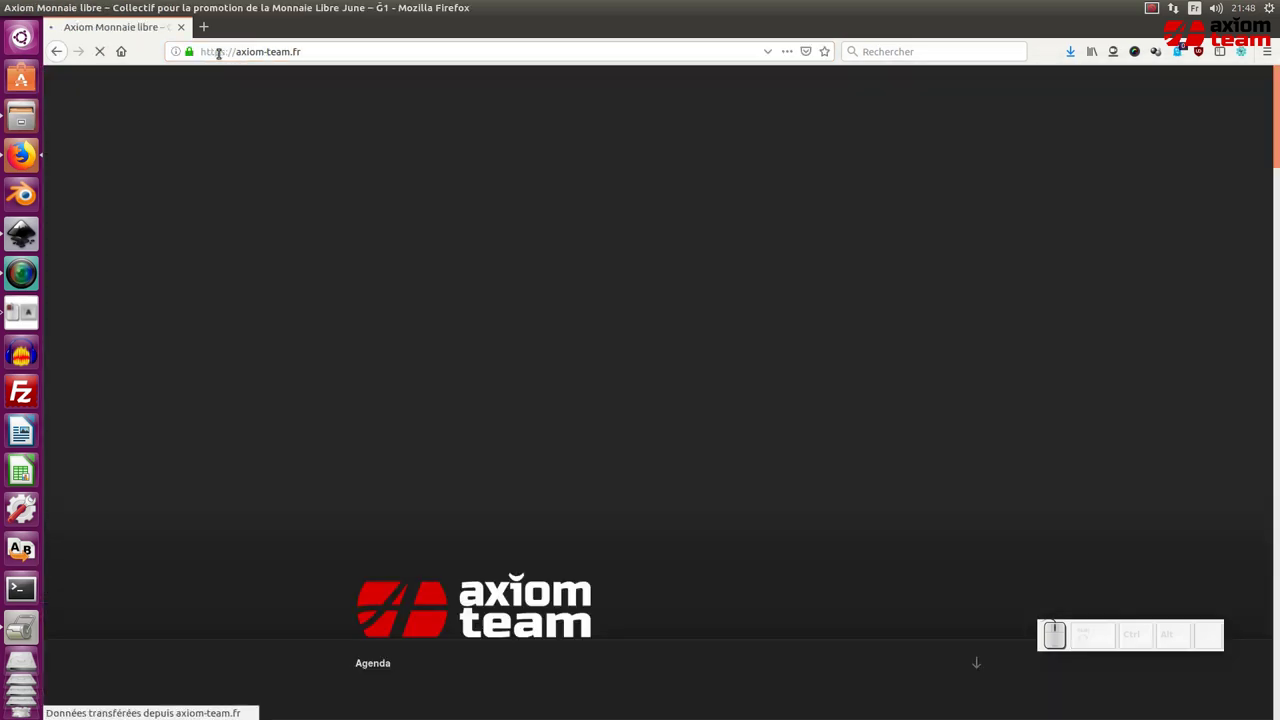
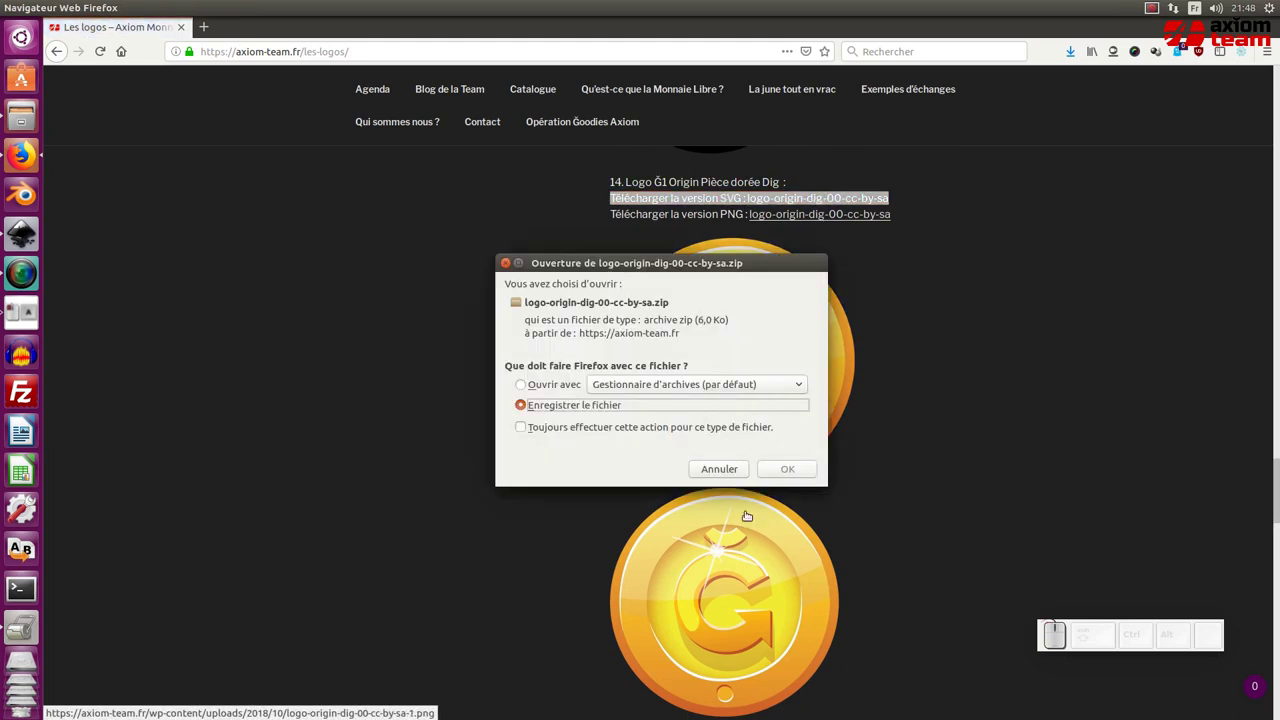
click(791, 486)
click(793, 474)
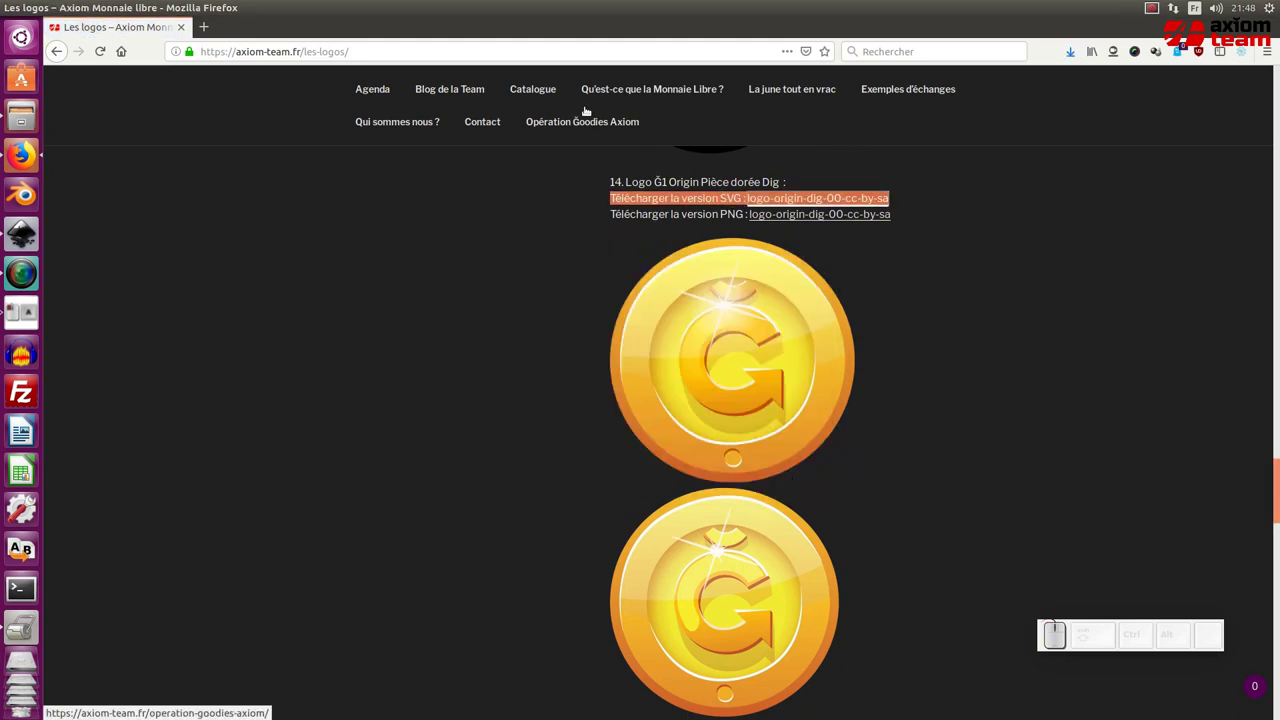
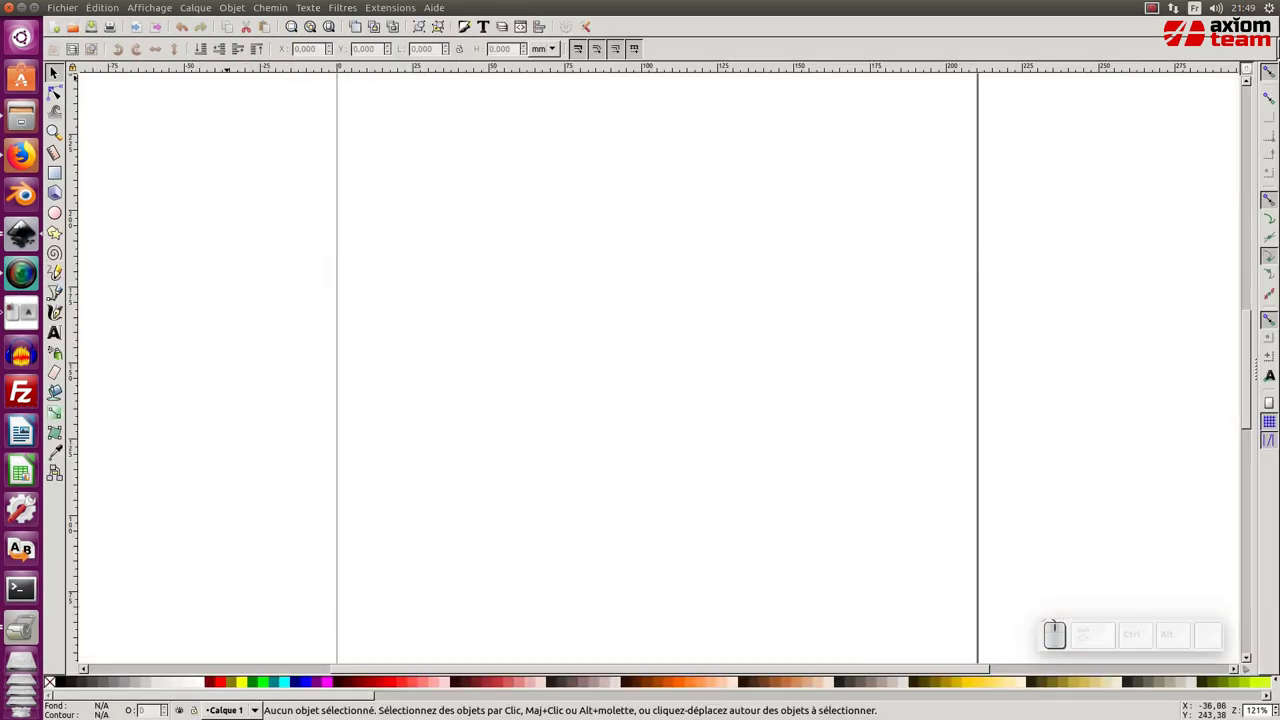
Zoom out so the whole blank page fits in the window
key(KP_Subtract)
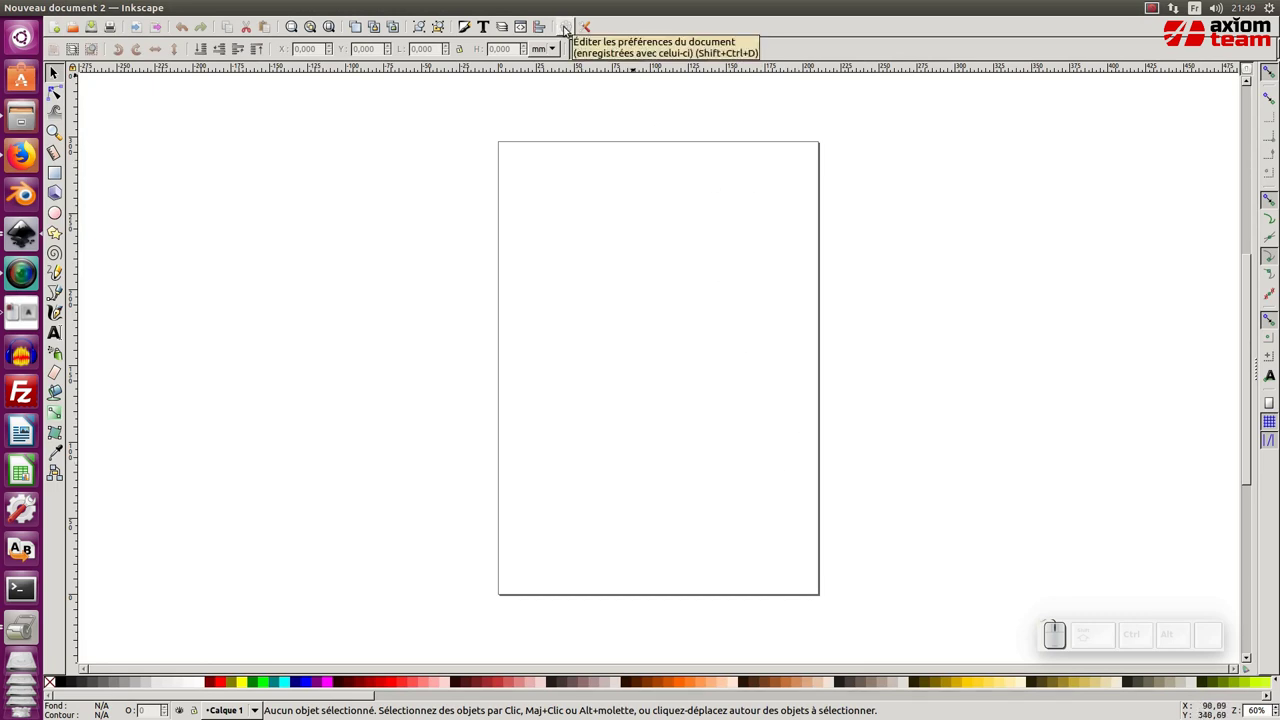
click(571, 24)
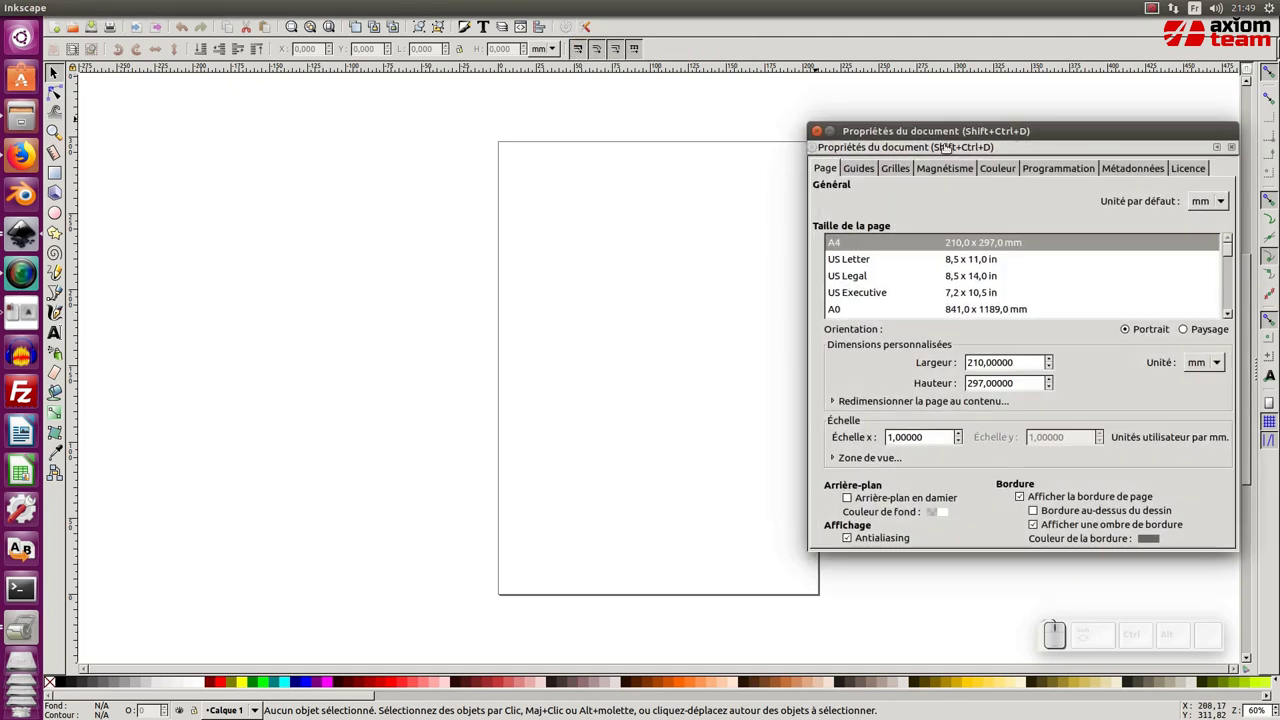
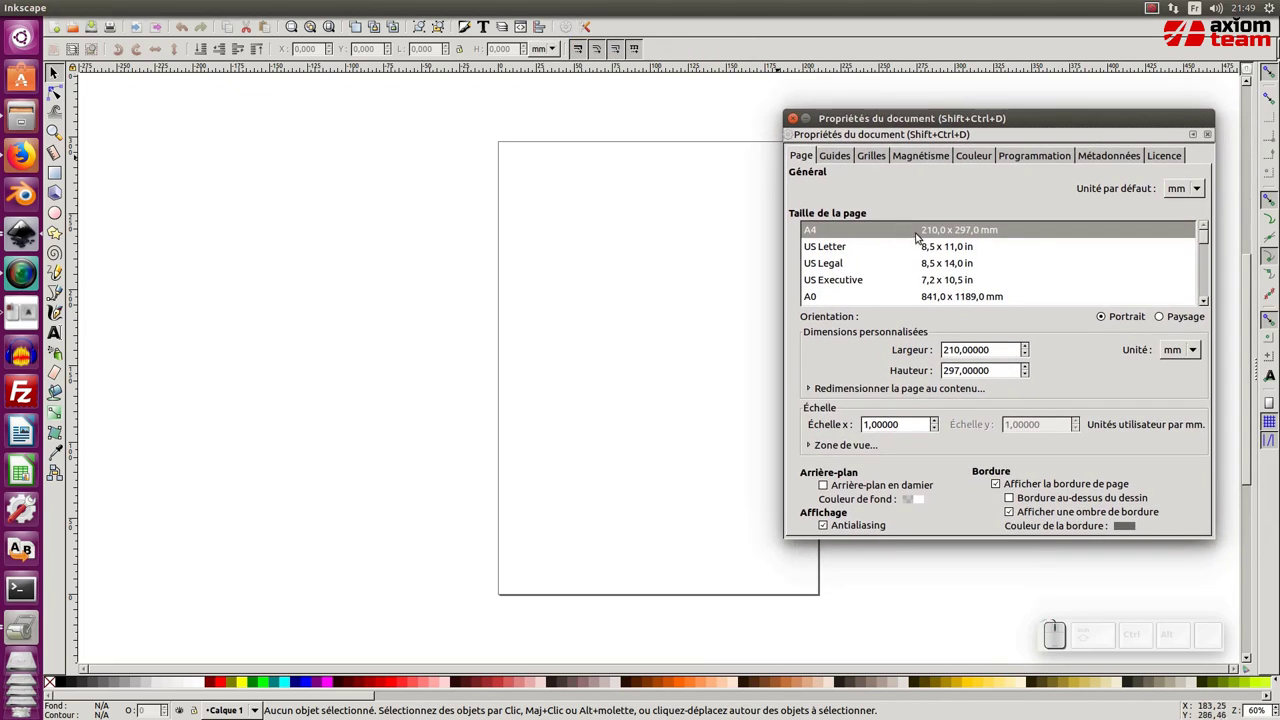
click(819, 238)
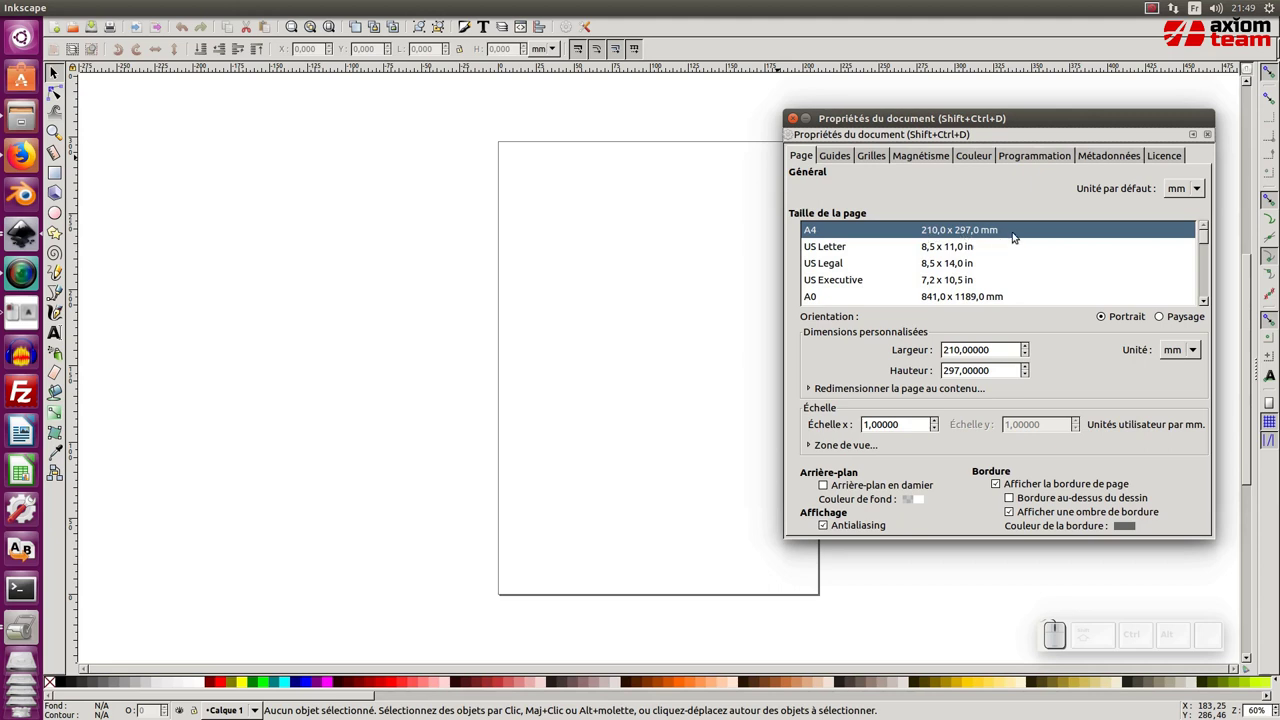
double_click(526, 232)
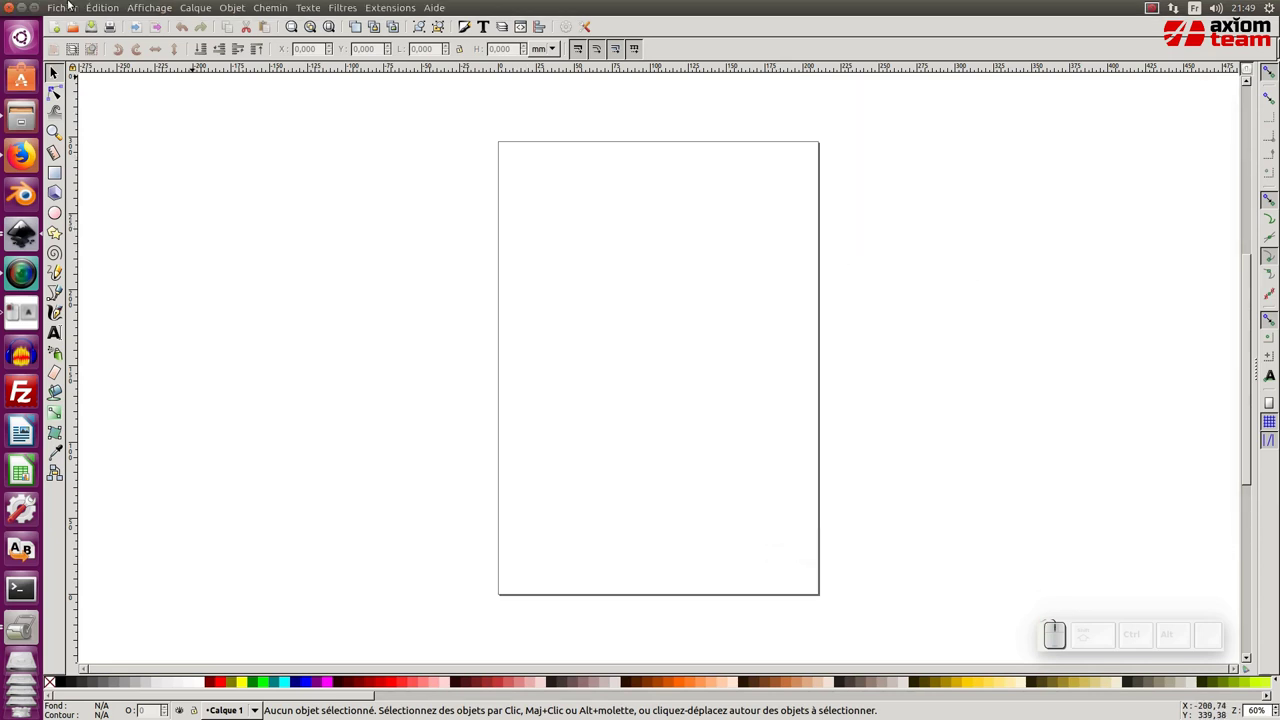
Start File > Import to bring the Toulouse flyer SVG into the drawing
click(72, 8)
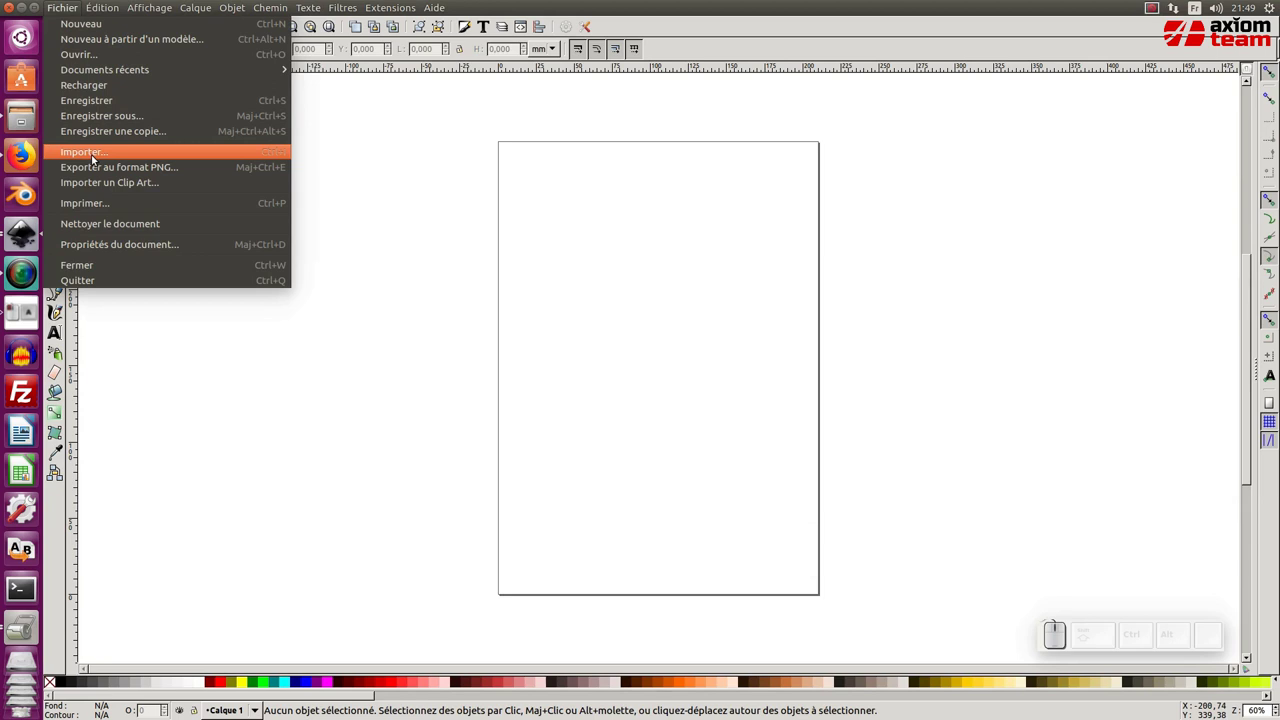
click(97, 161)
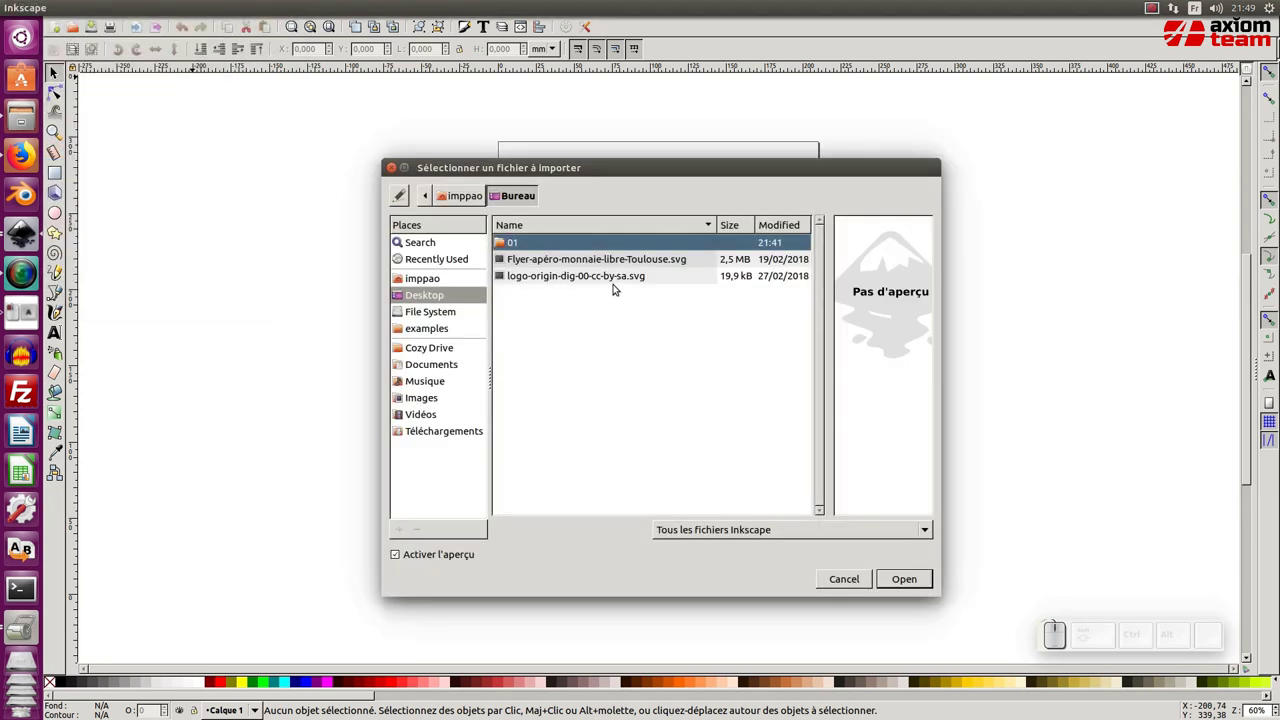
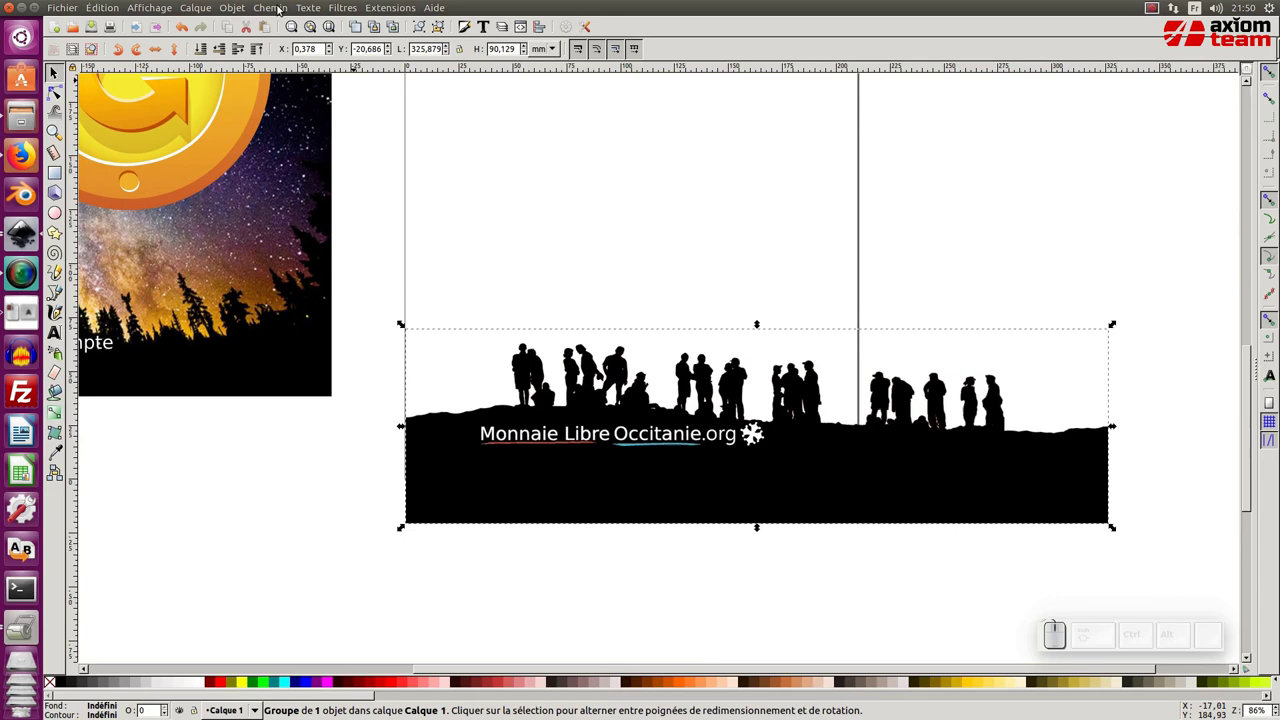
Zoom in on the silhouette footer to inspect it, then back out to the wider view
click(543, 402)
click(543, 402)
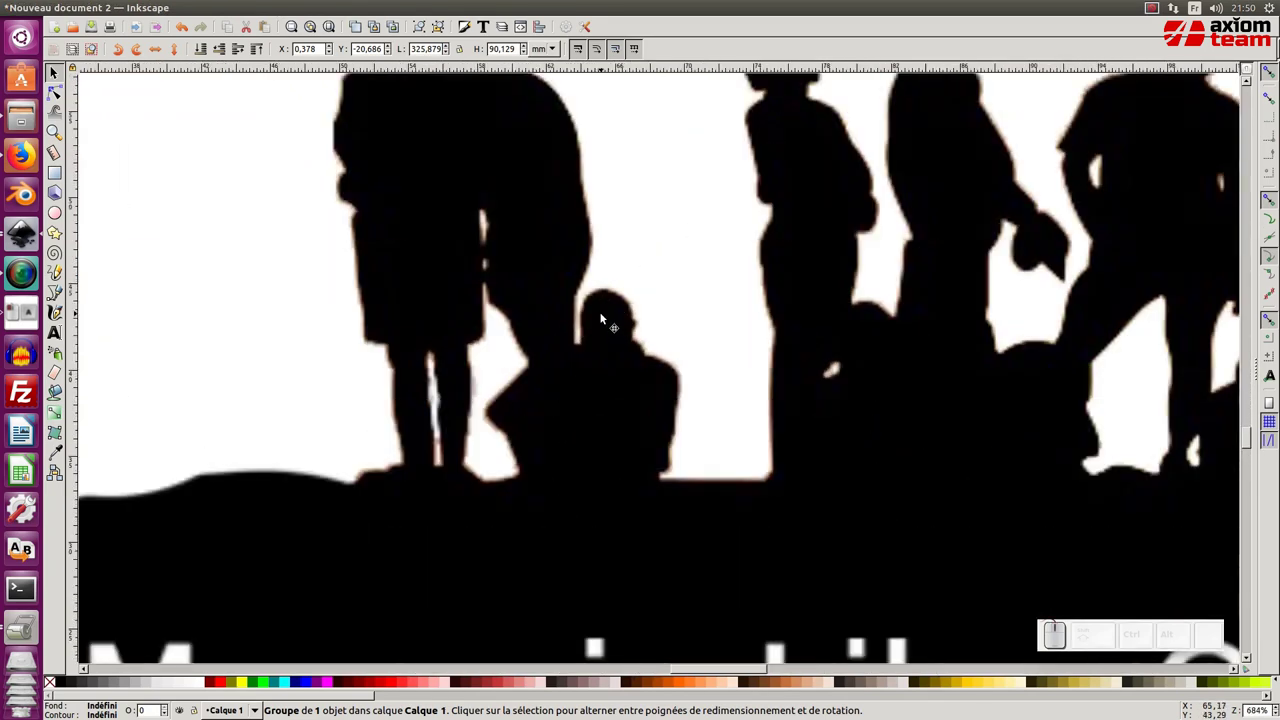
key(KP_Subtract)
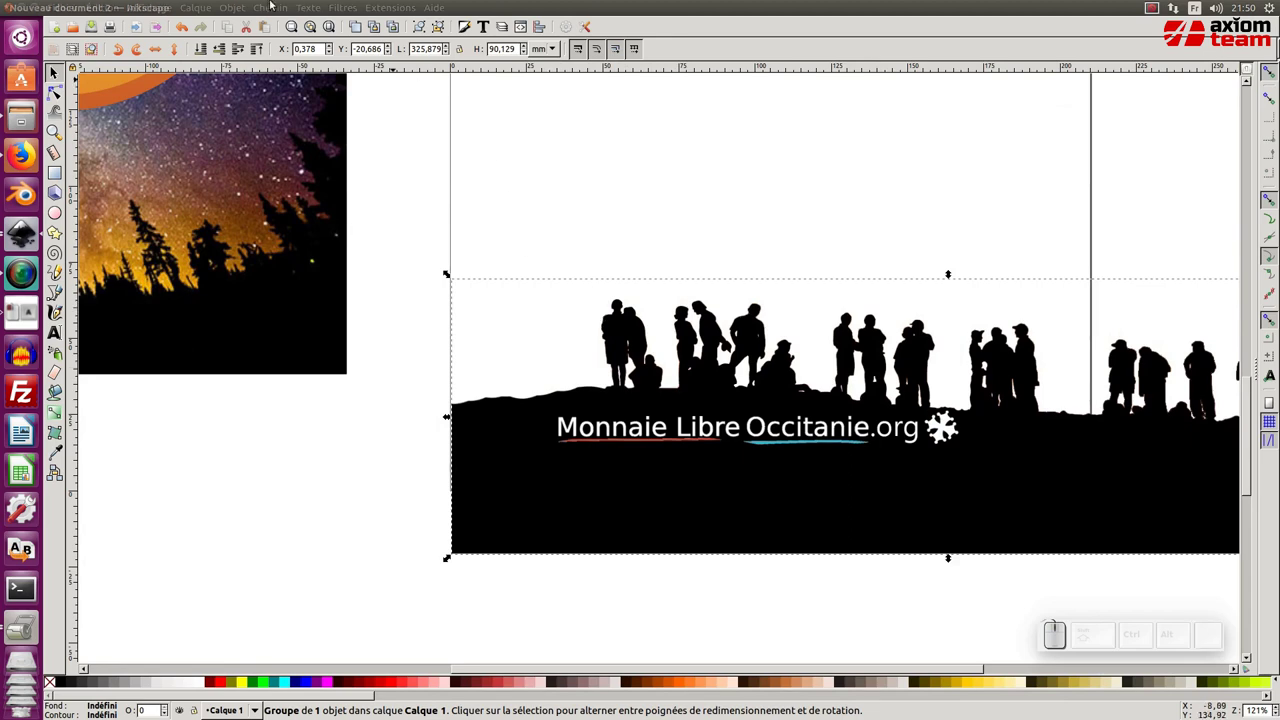
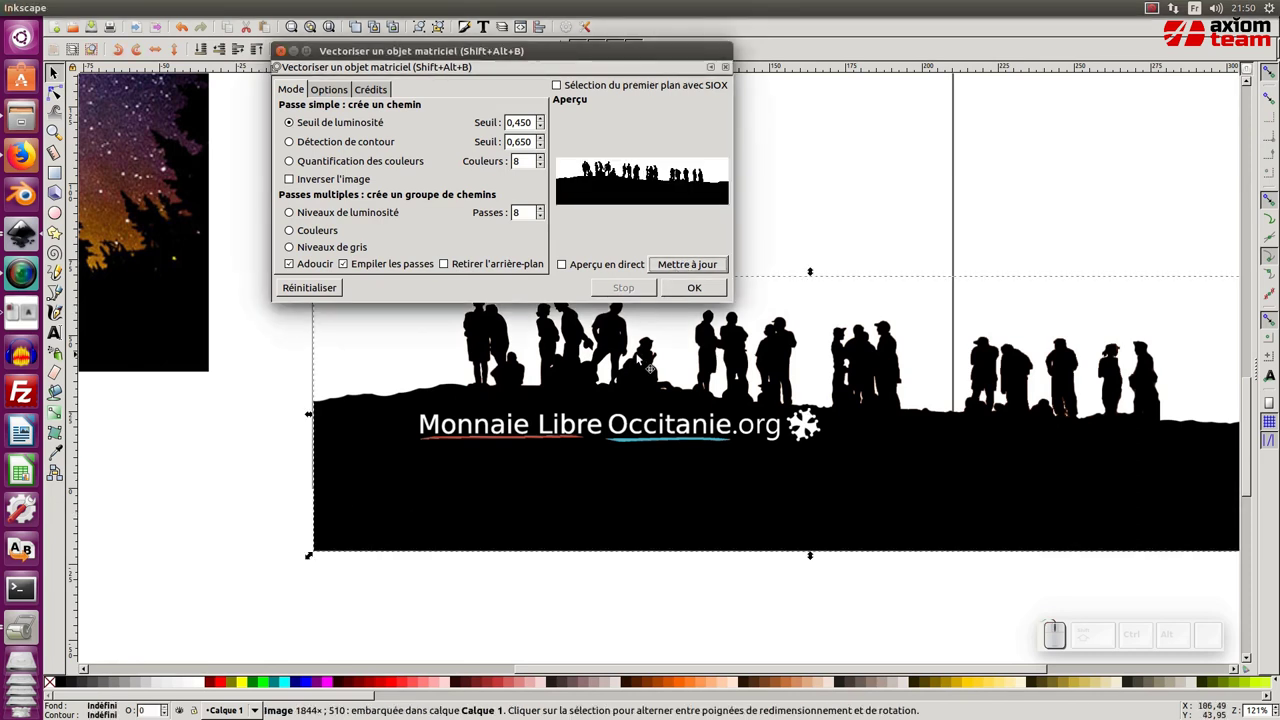
Trace the silhouette image with Brightness cutoff into a single black vector path and view the result
click(693, 273)
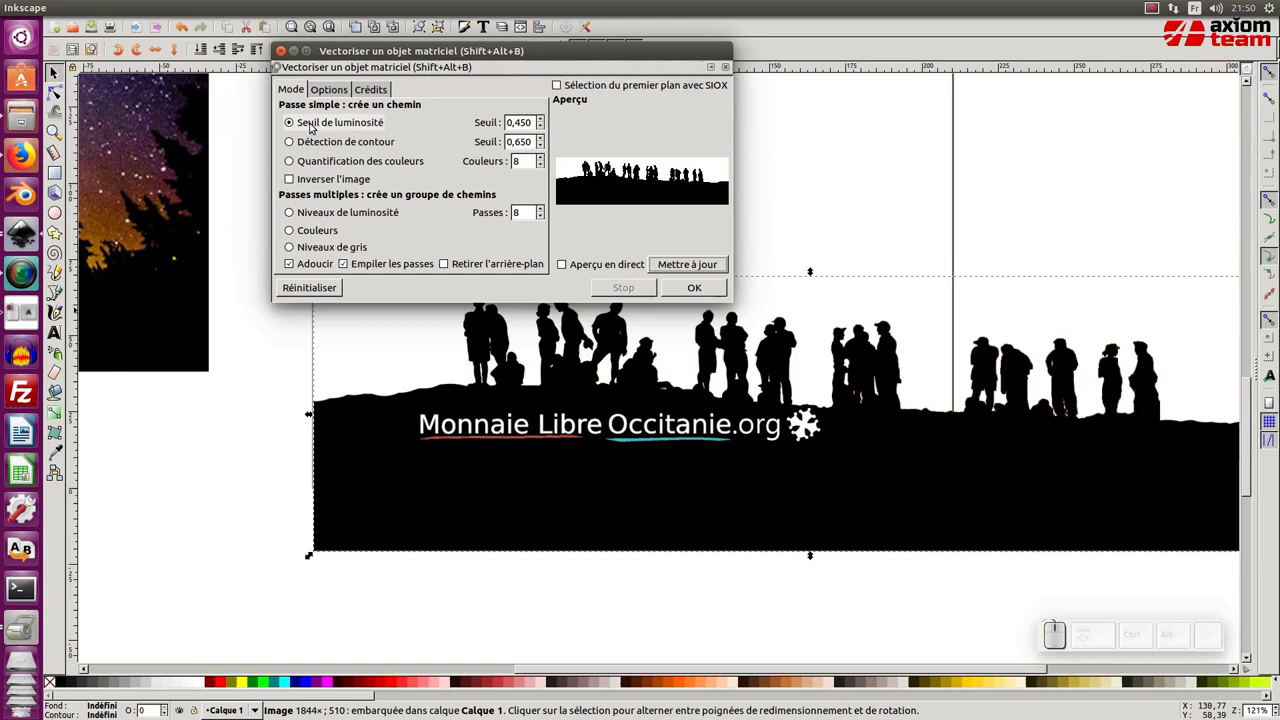
click(318, 126)
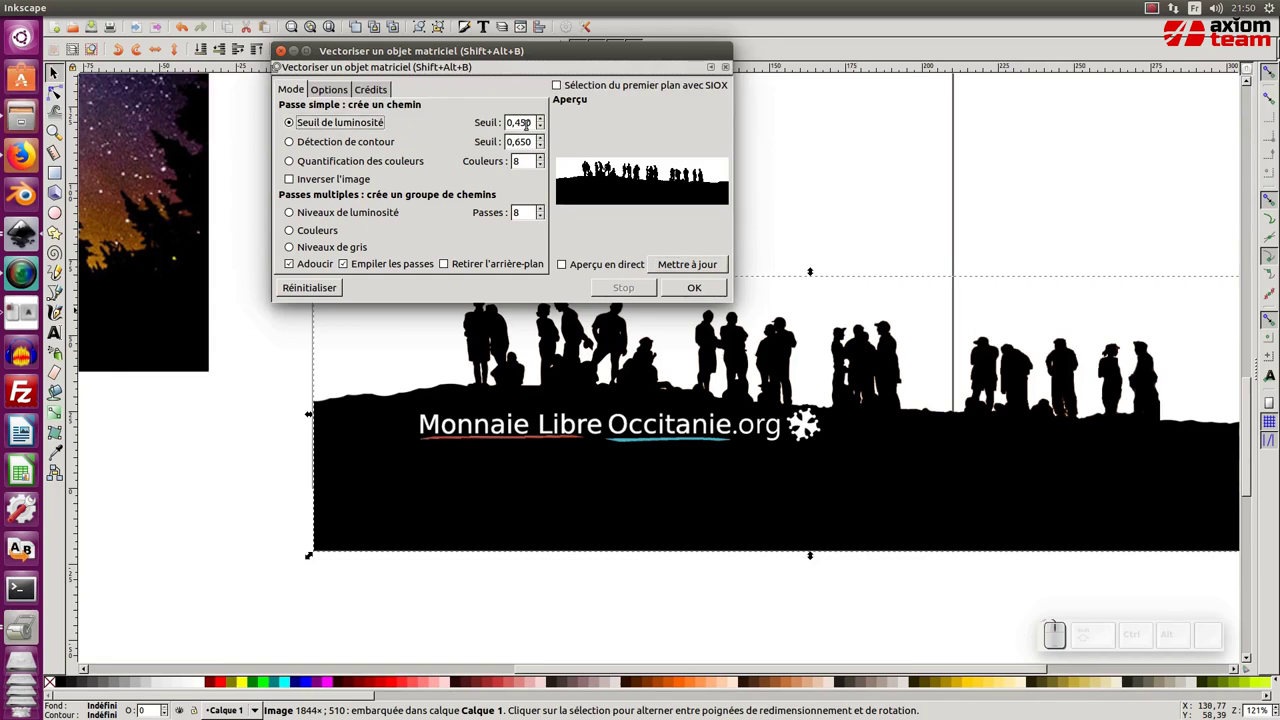
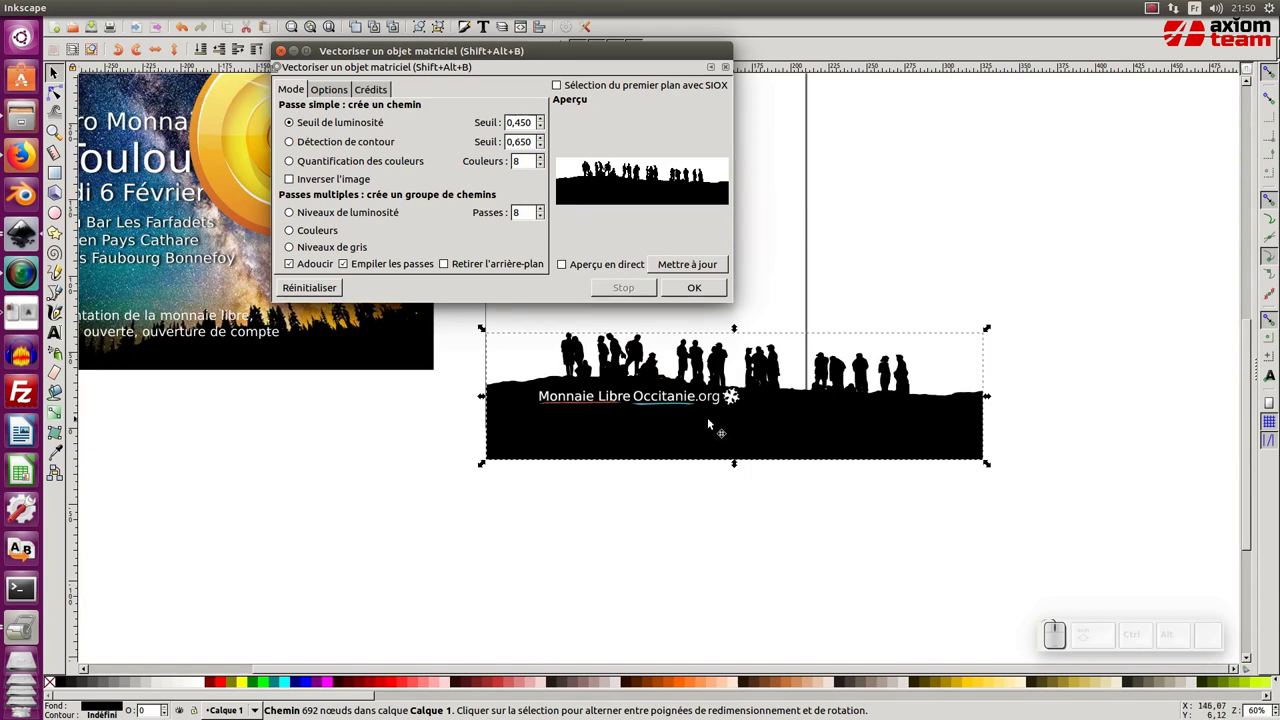
click(712, 440)
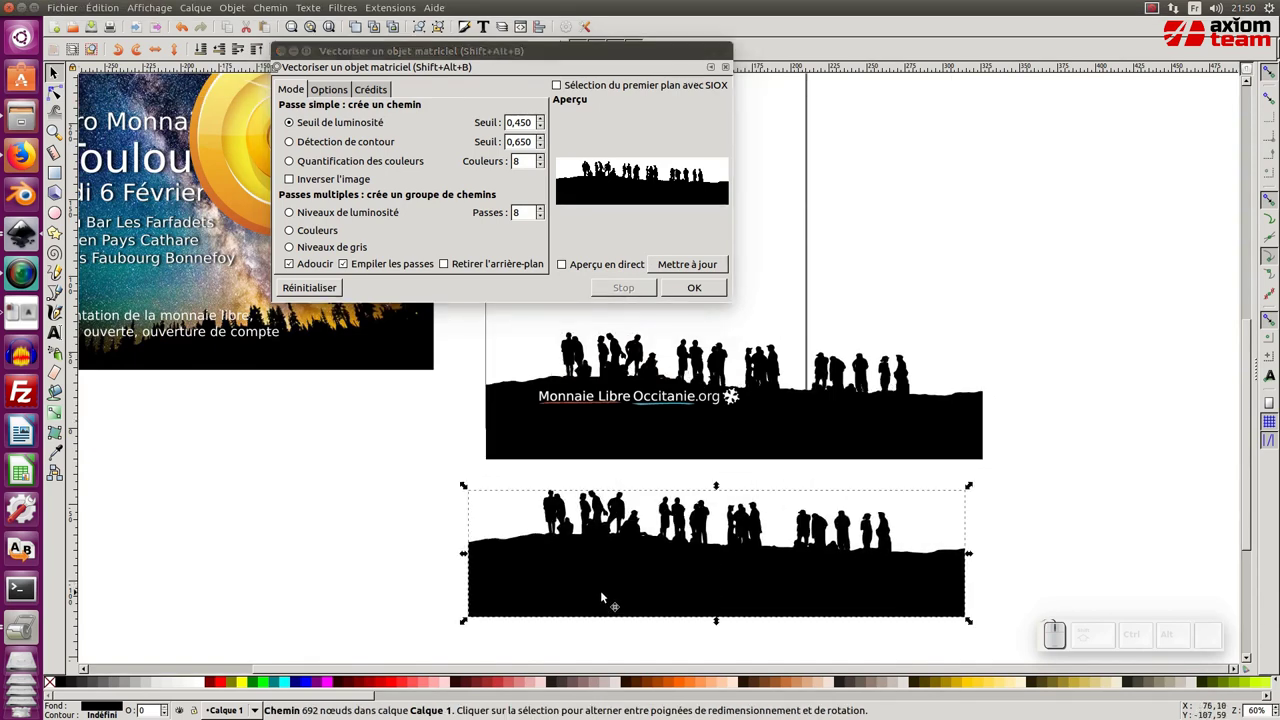
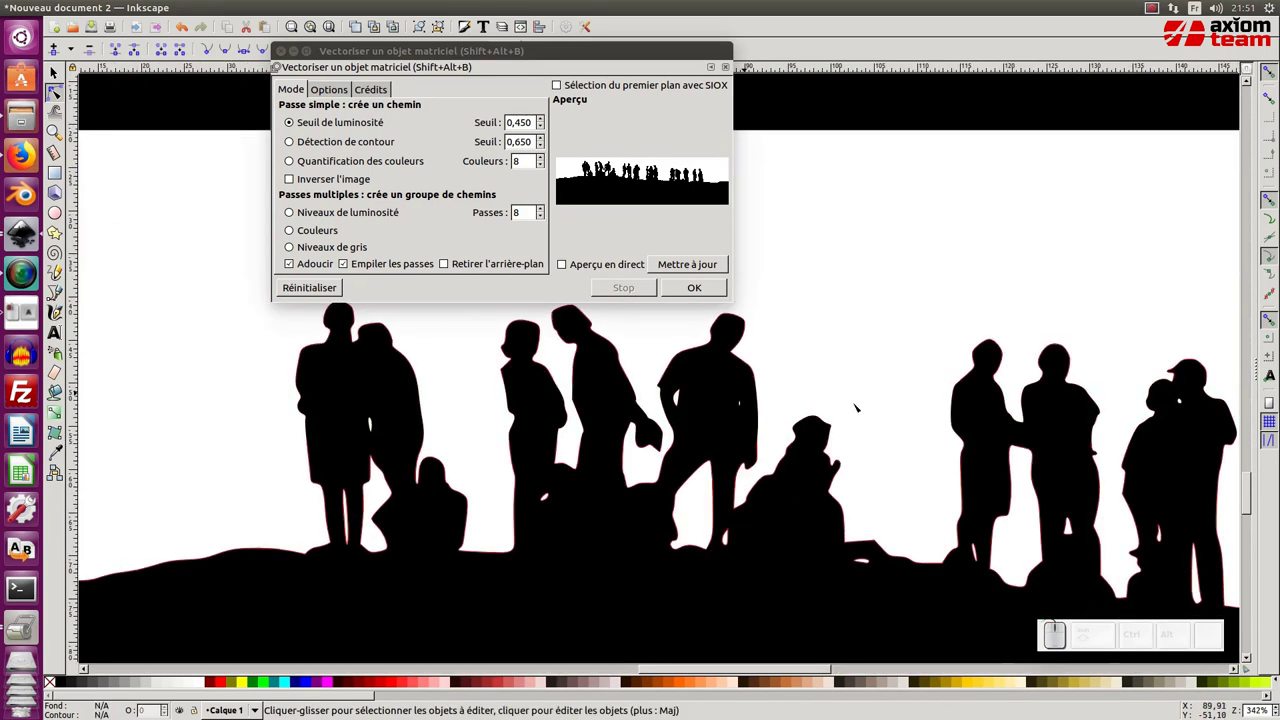
key(KP_Subtract)
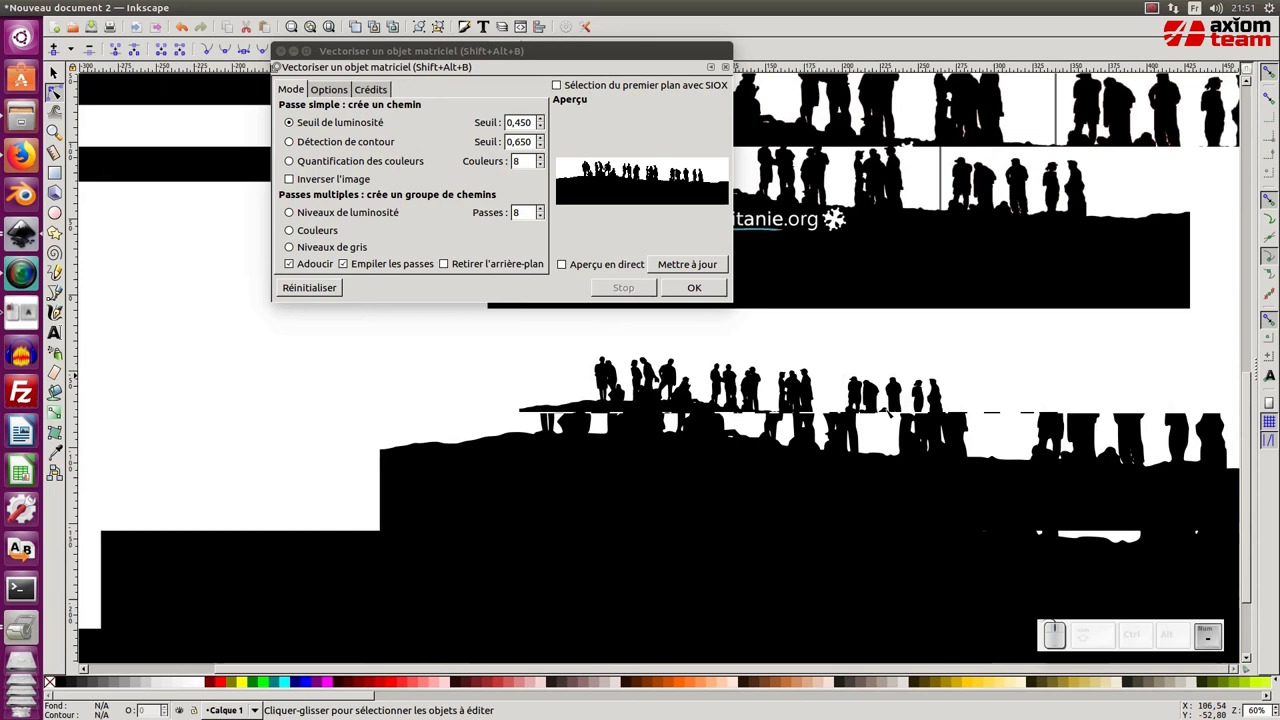
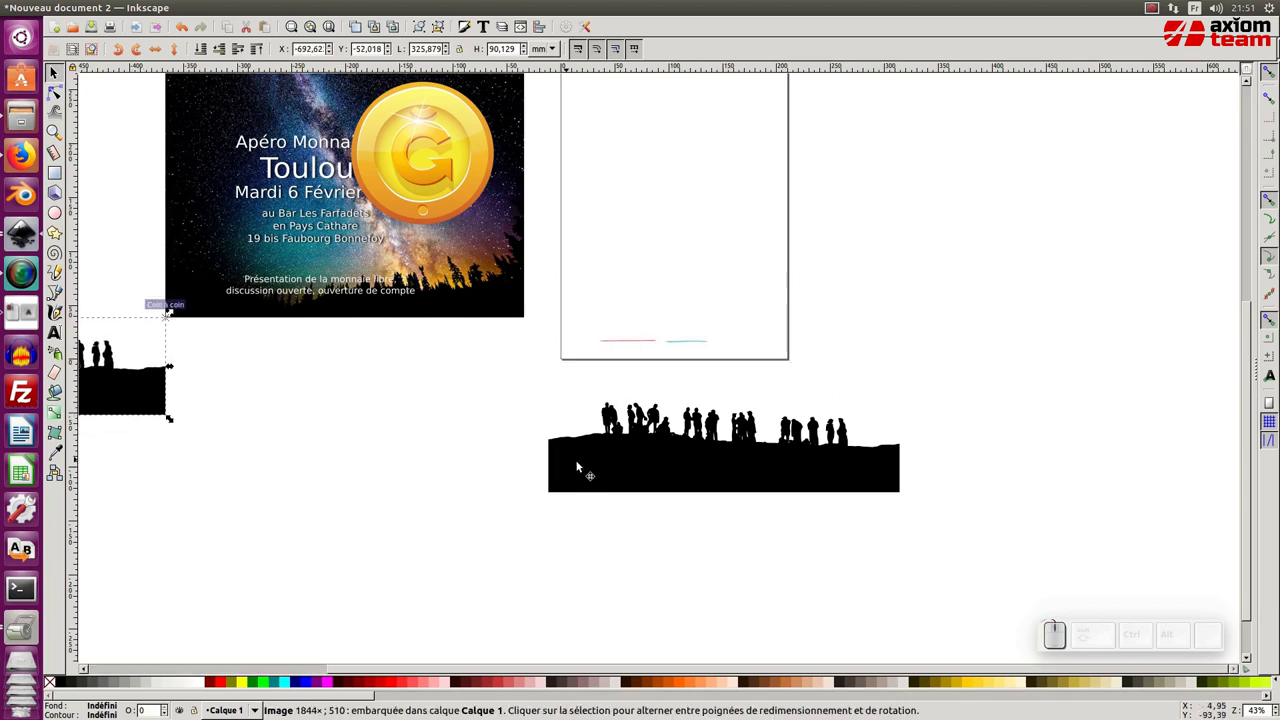
Move the silhouettes strip aside, pull the starry sky photo away from the text and enlarge it
drag(643, 469, 293, 388)
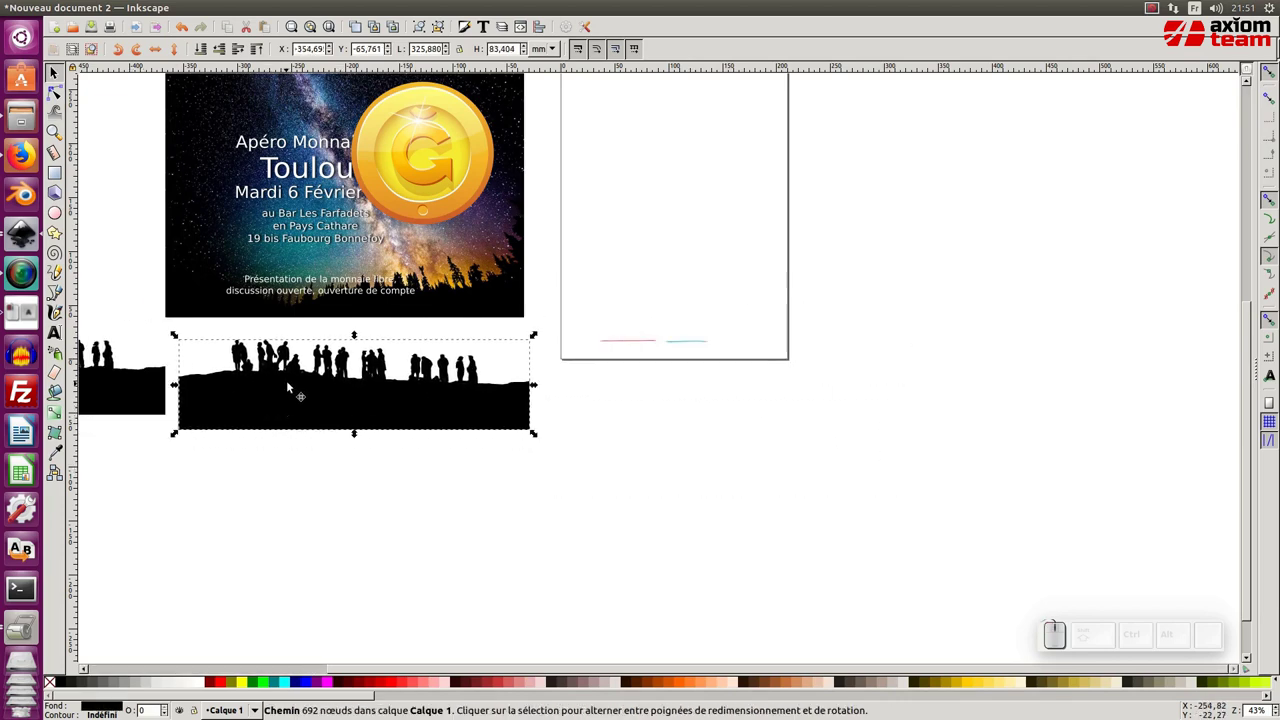
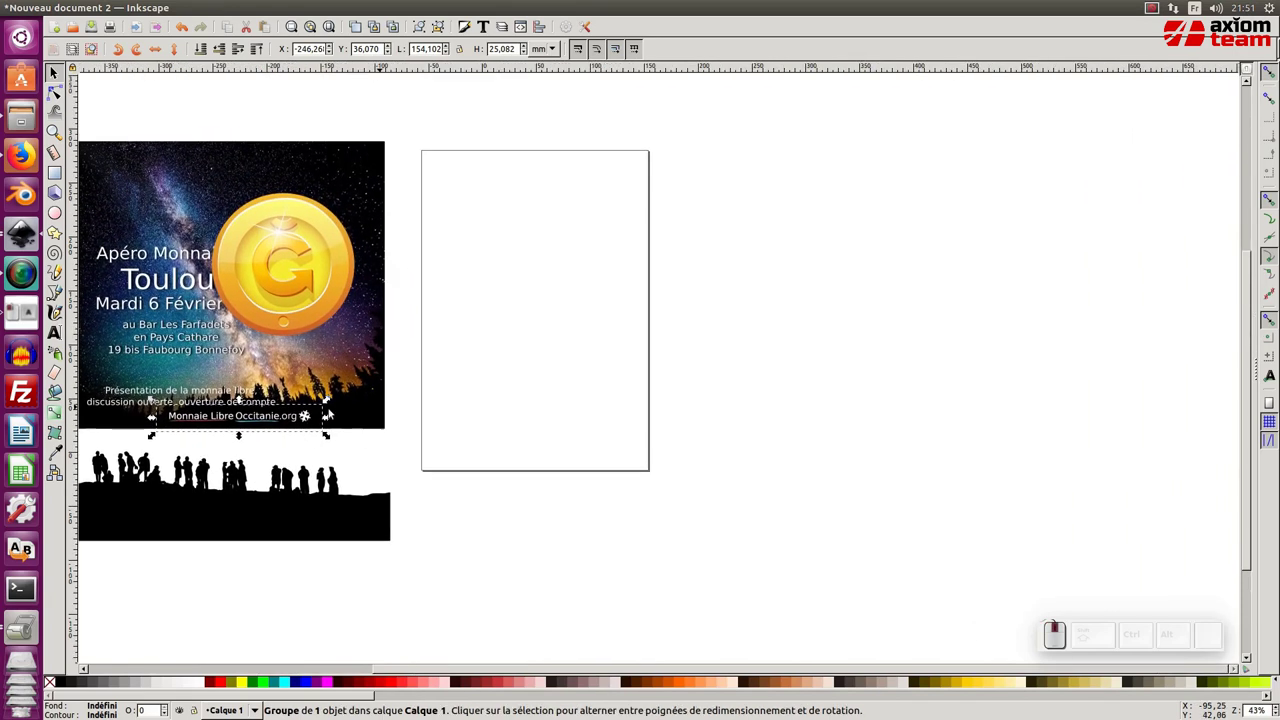
click(345, 348)
drag(349, 363, 593, 412)
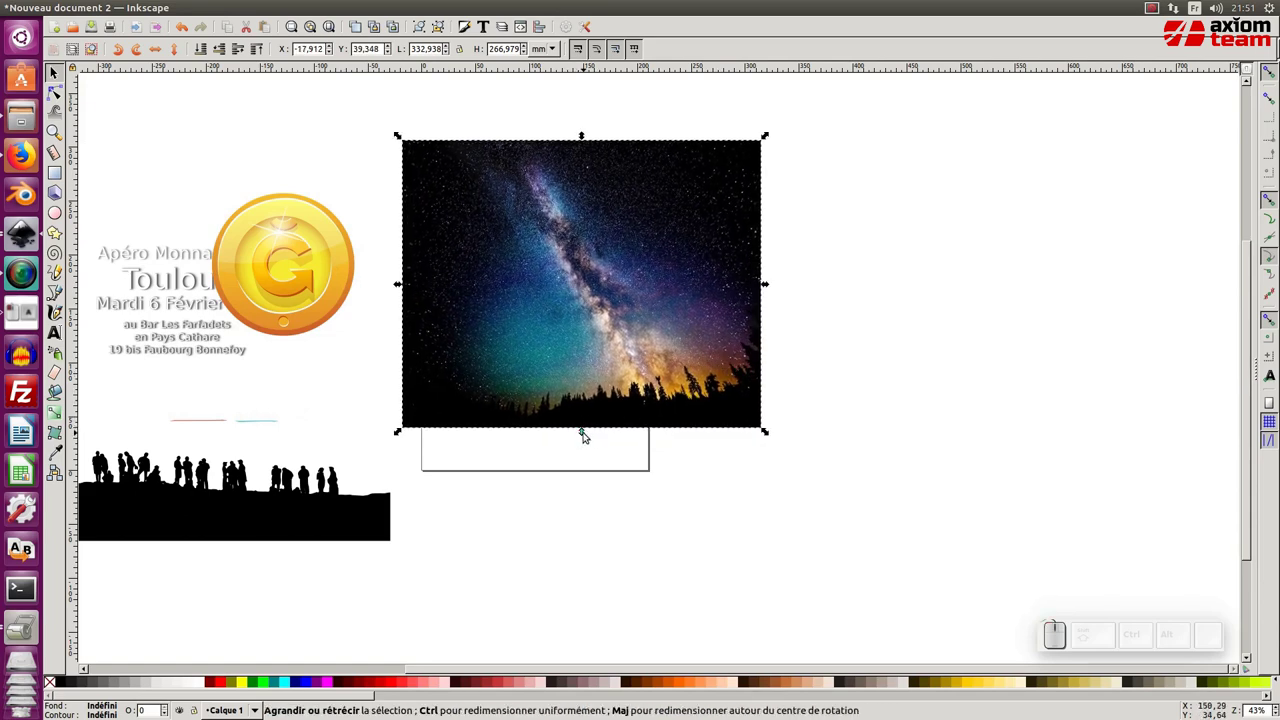
drag(587, 441, 597, 456)
key(ctrl+z)
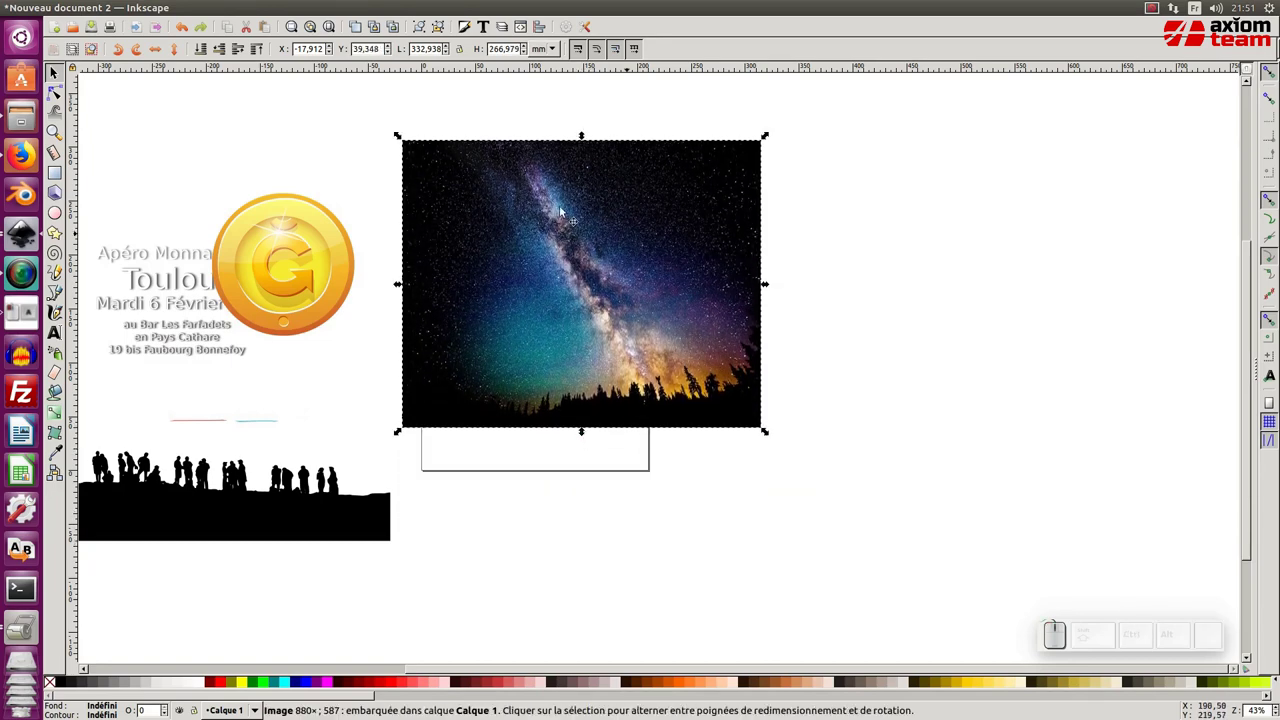
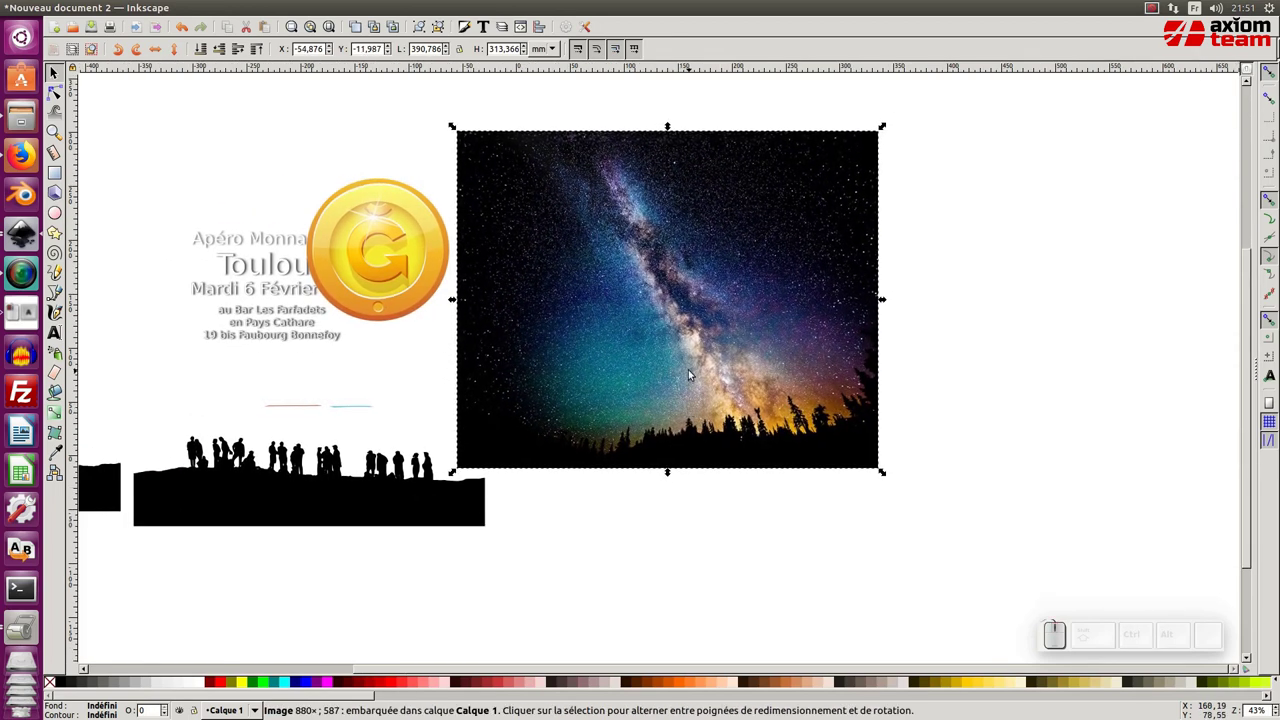
Select the sky photo and bring up the Calque layer commands
click(695, 366)
click(517, 227)
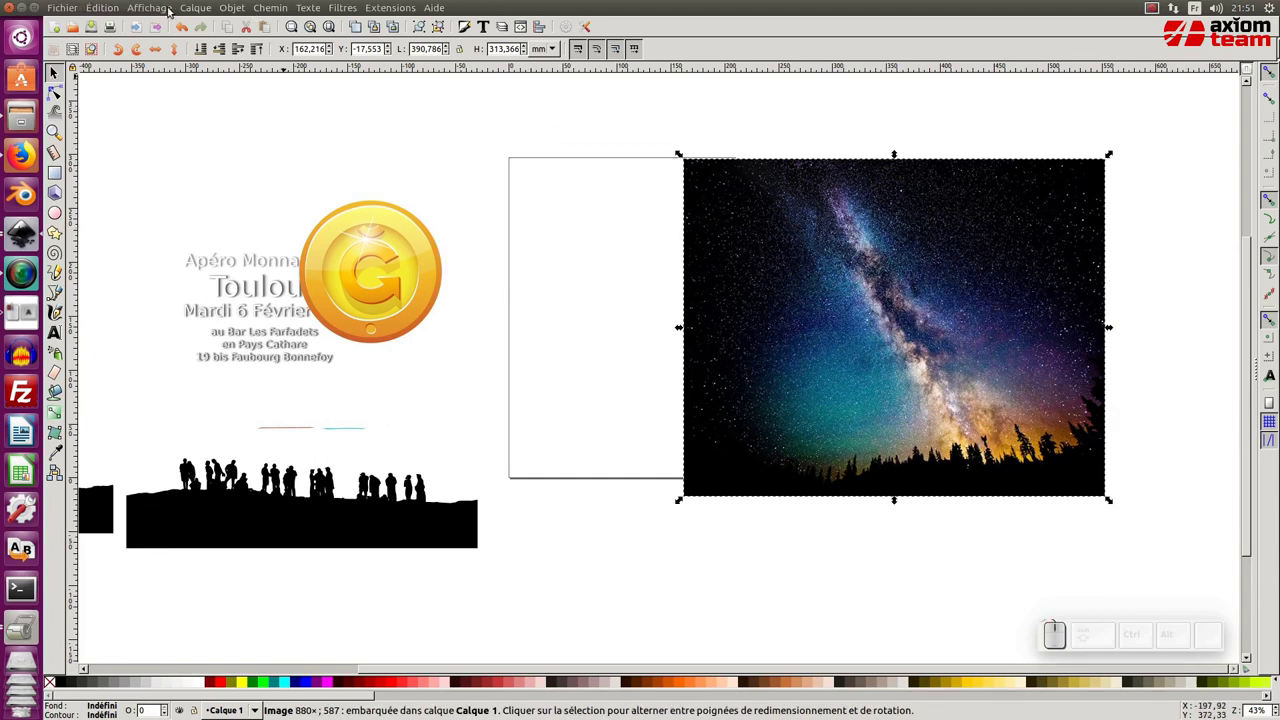
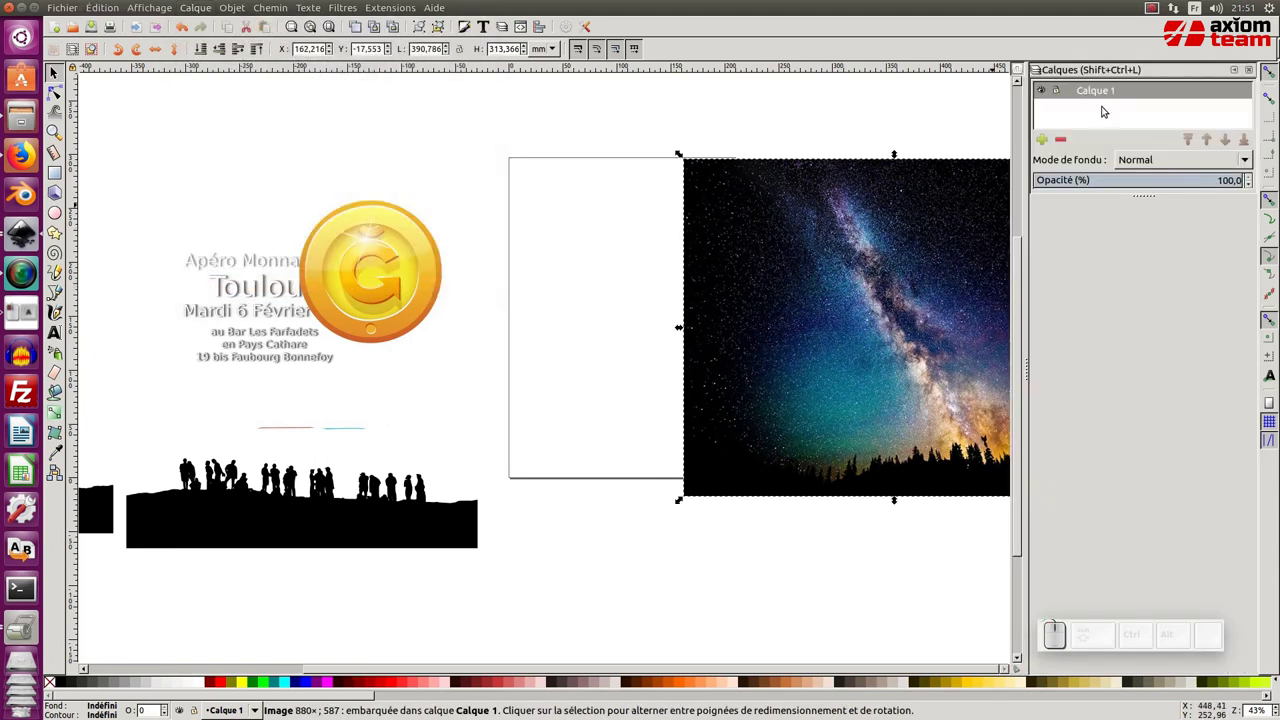
Add a new layer named cadre above Calque 1
click(1051, 140)
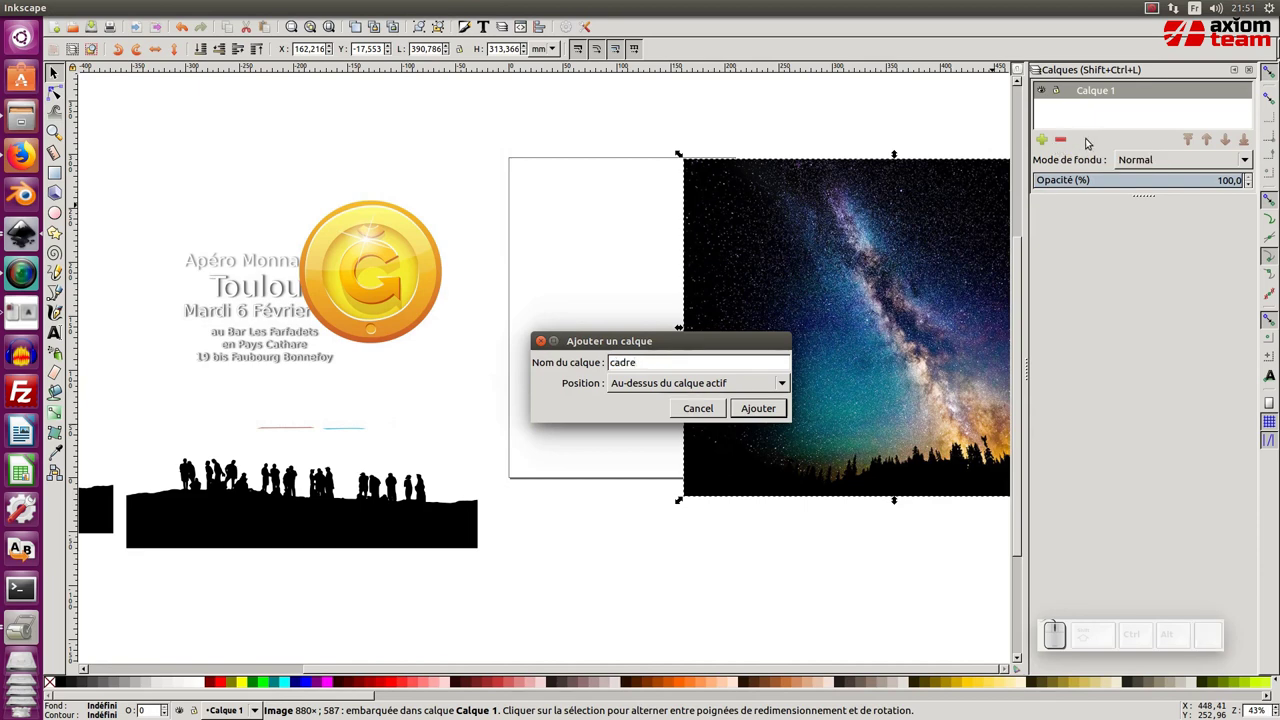
click(710, 420)
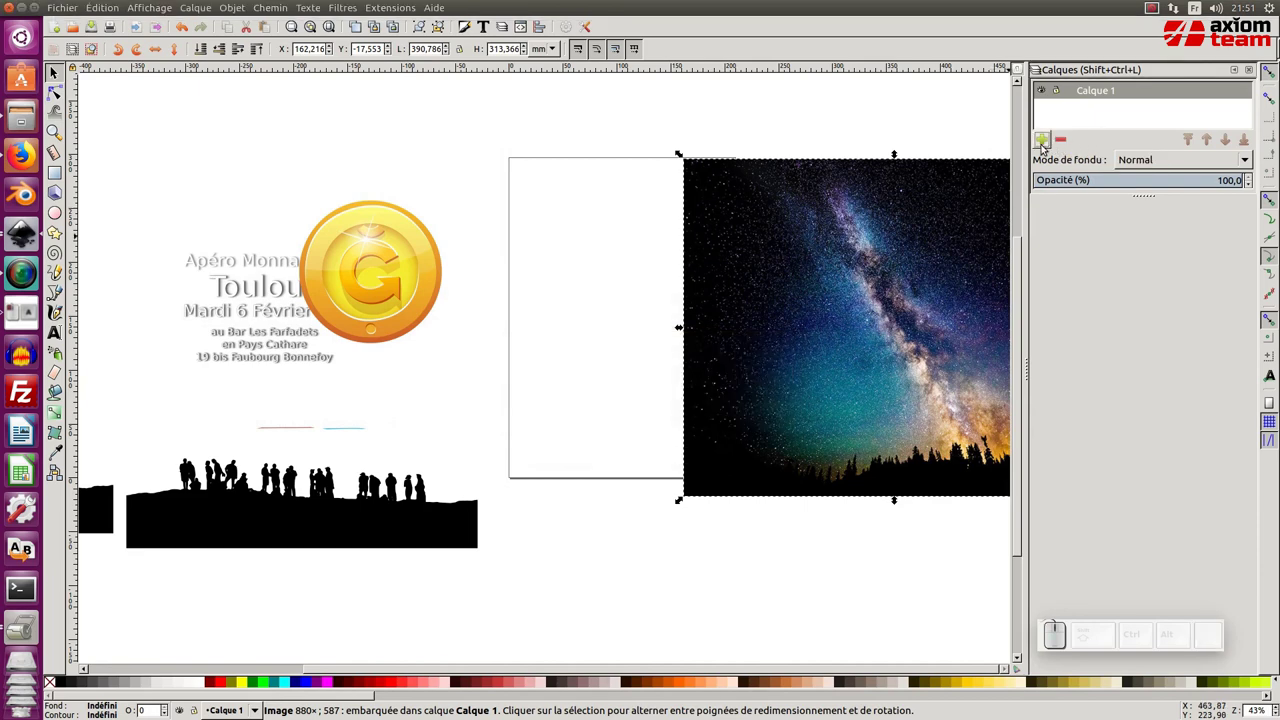
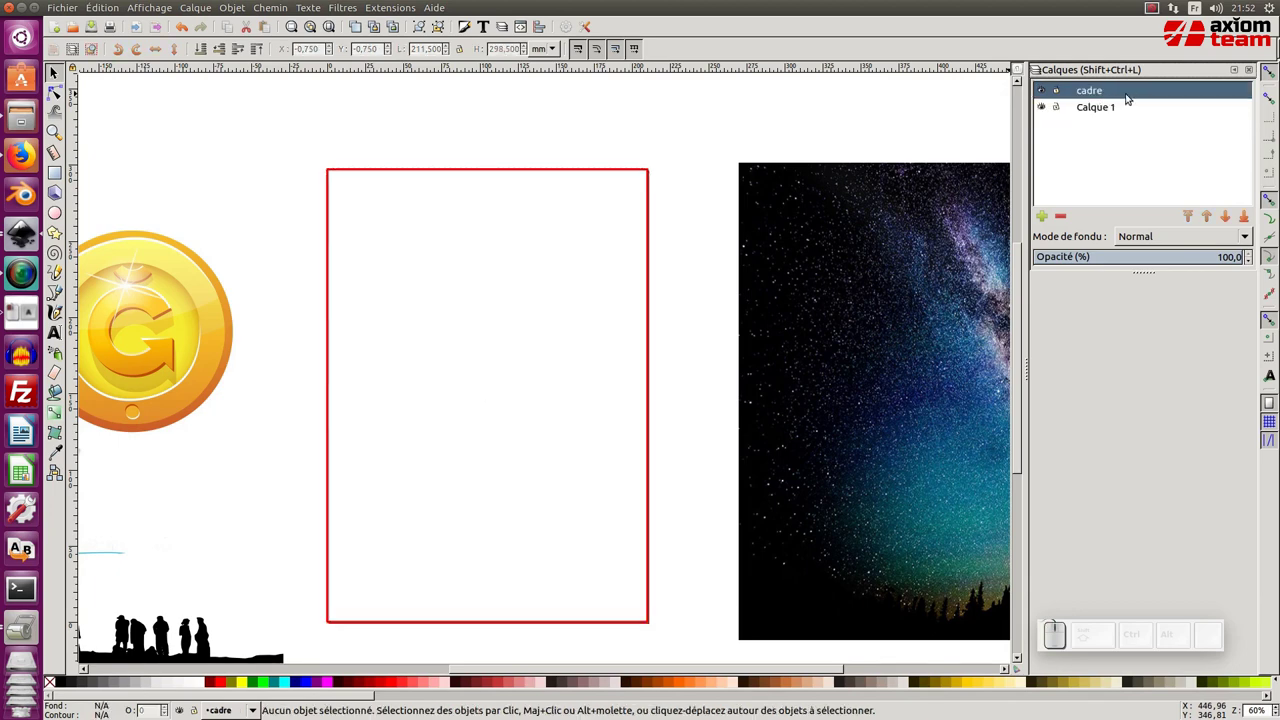
Switch to the Calque 1 layer and select the gold coin logo
click(653, 170)
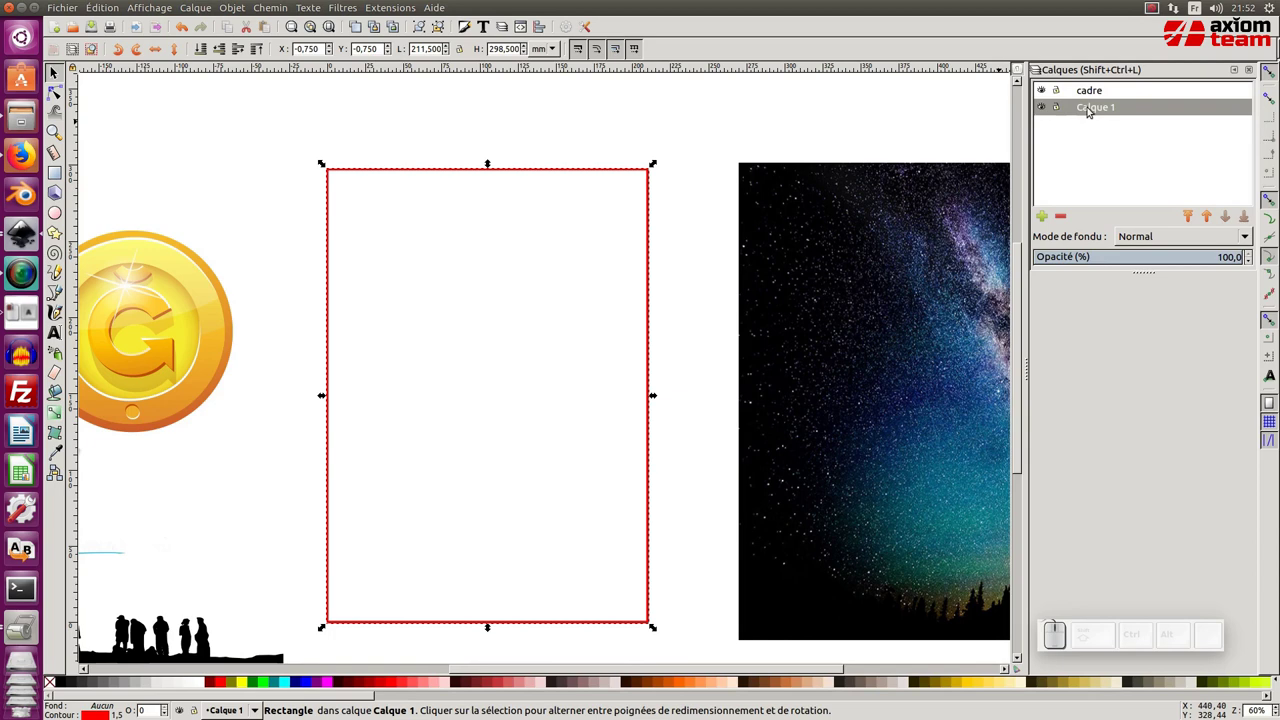
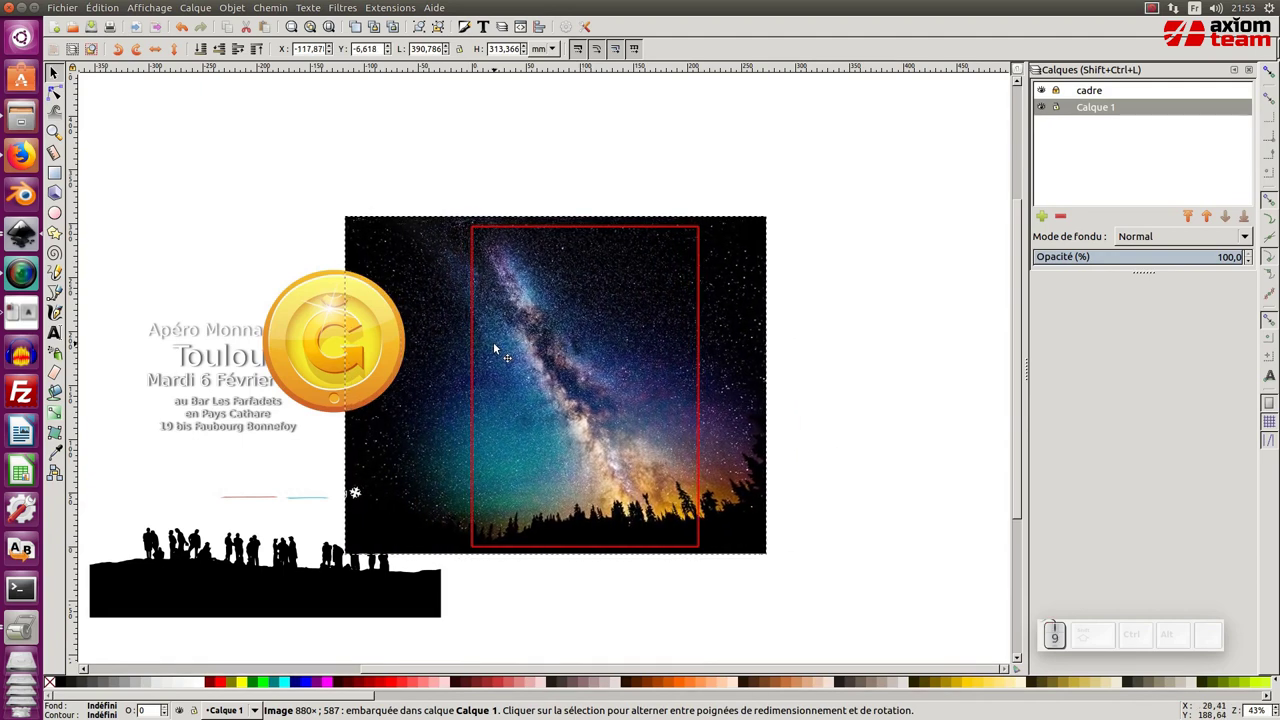
click(522, 352)
Move the gold coin logo up to the top of the red frame
click(354, 317)
drag(325, 310, 604, 104)
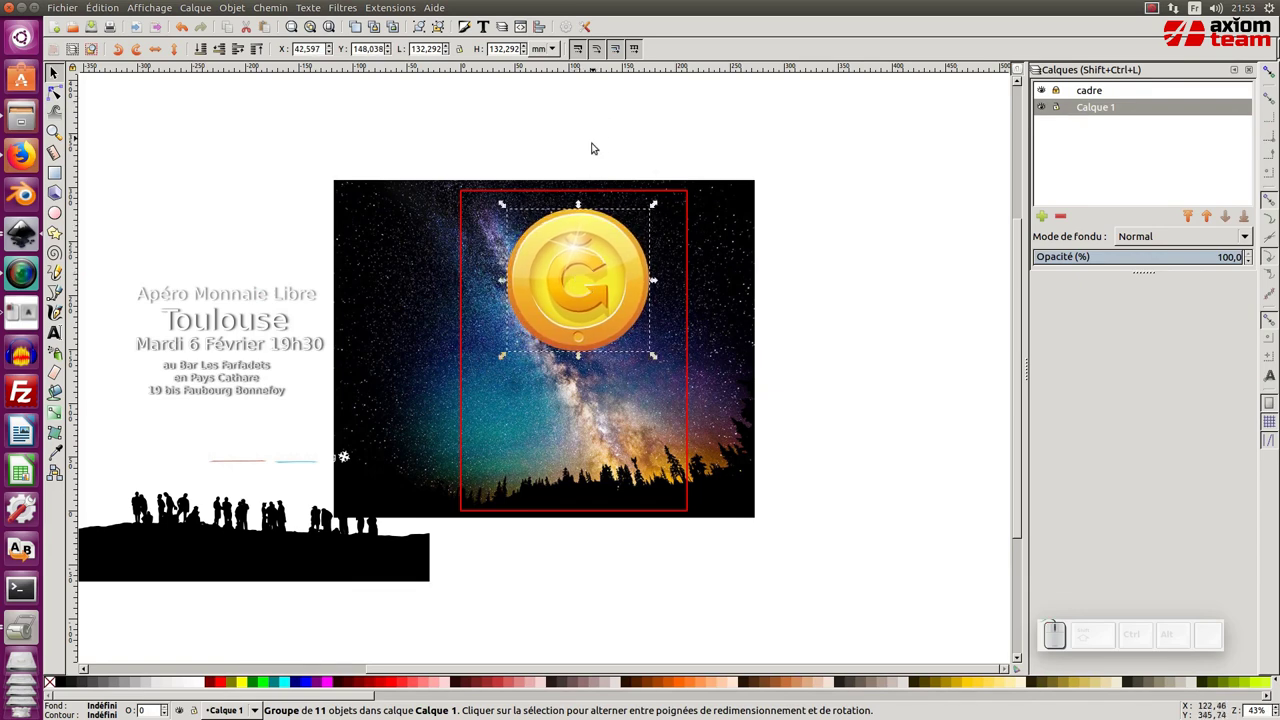
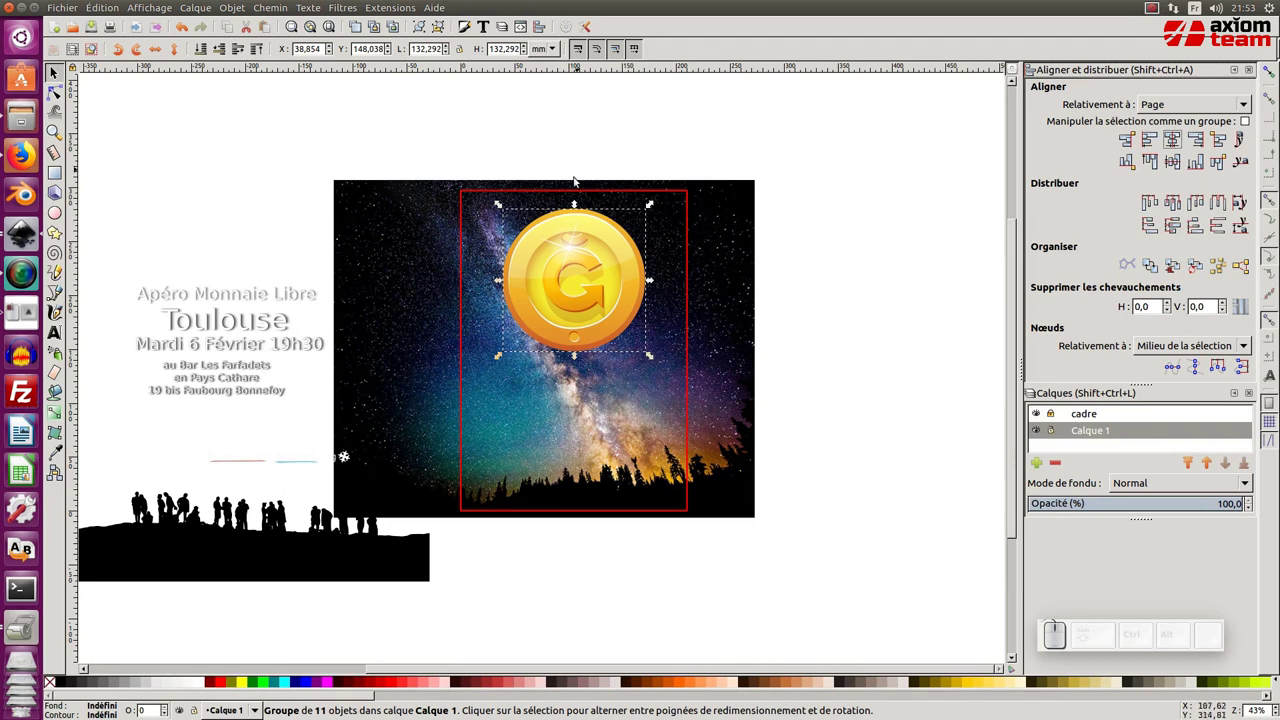
double_click(589, 140)
middle_click(591, 140)
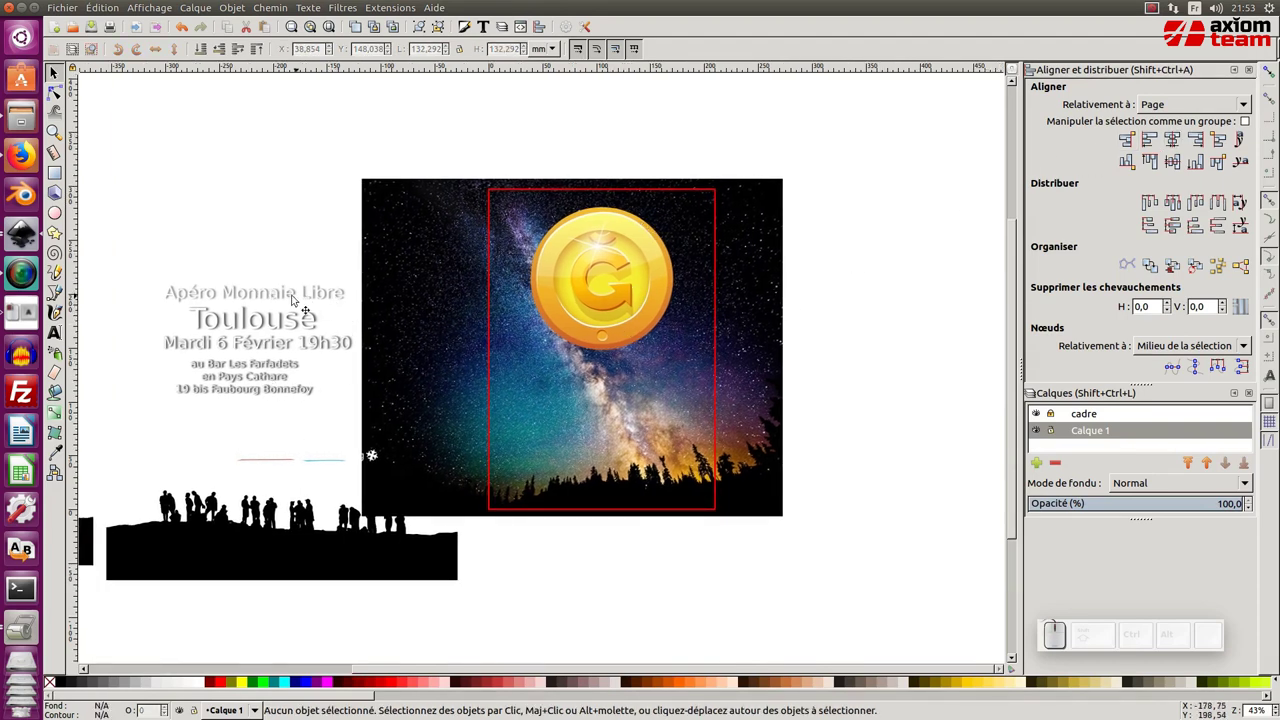
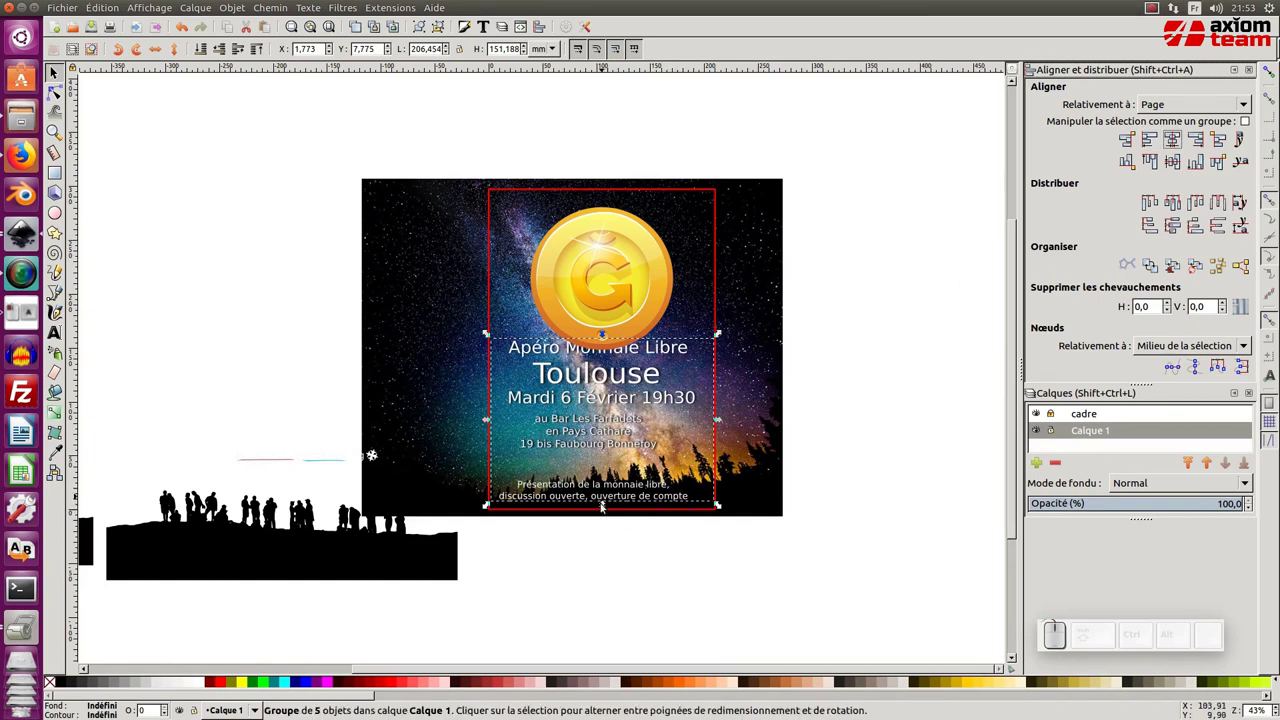
Shrink the event text group so it fits inside the red frame below the coin
drag(607, 511, 623, 353)
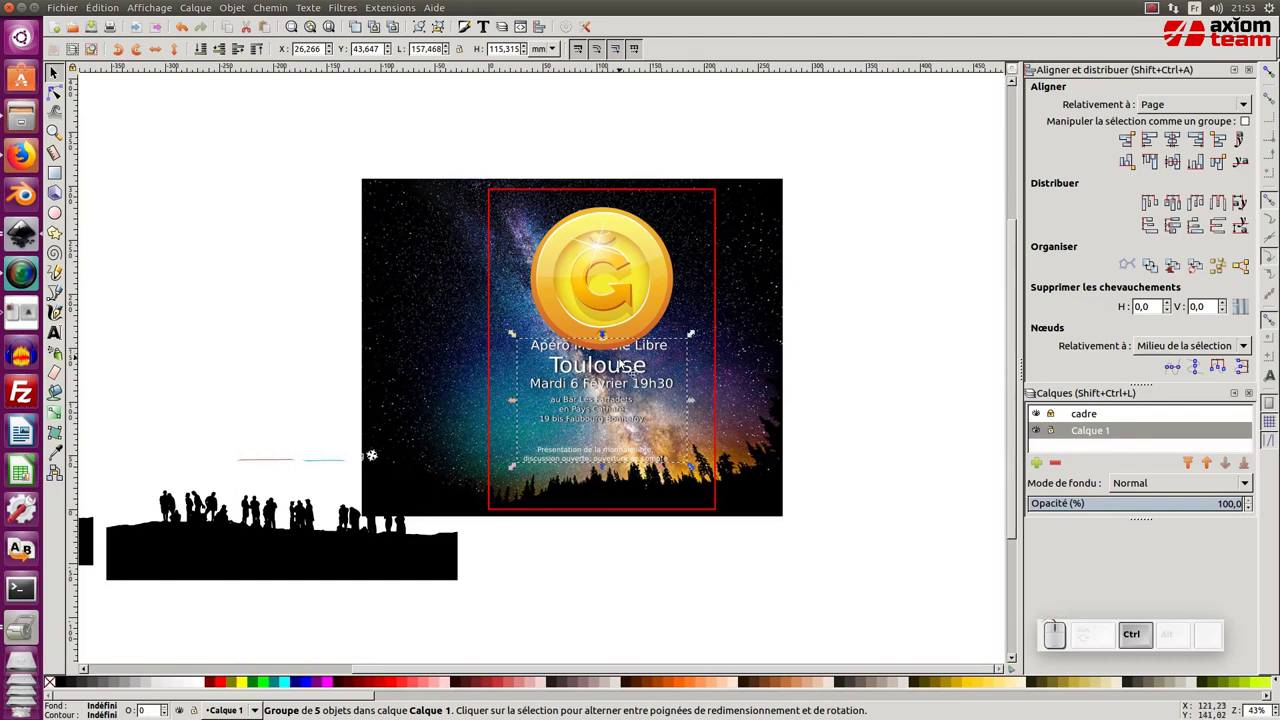
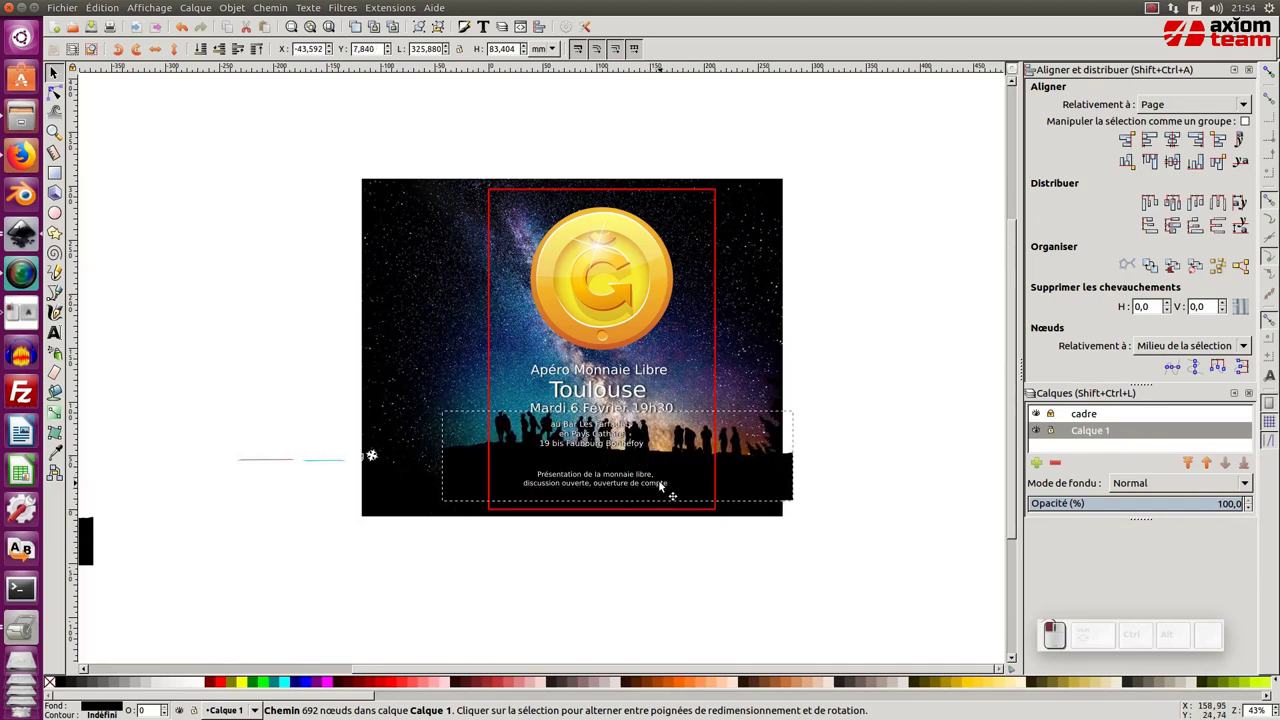
Nudge the presentation text down onto the black silhouette ground with the arrow keys
click(532, 581)
middle_click(543, 504)
double_click(73, 99)
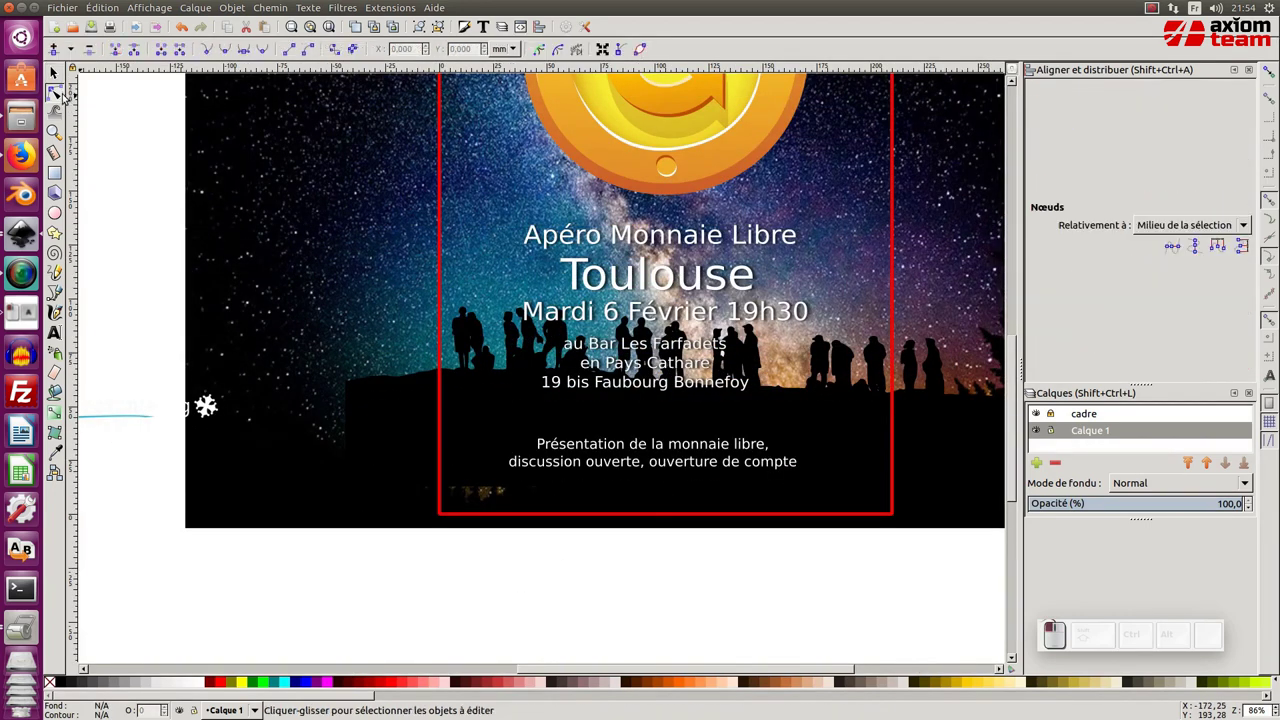
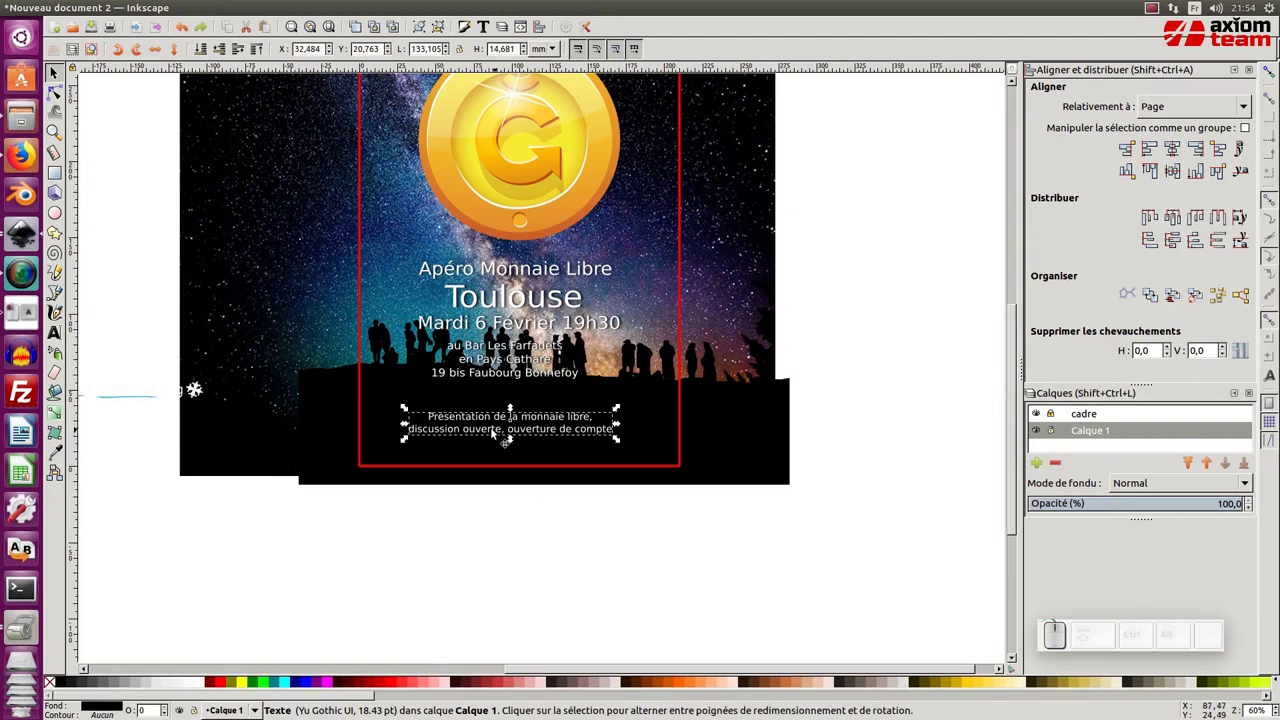
key(Down)
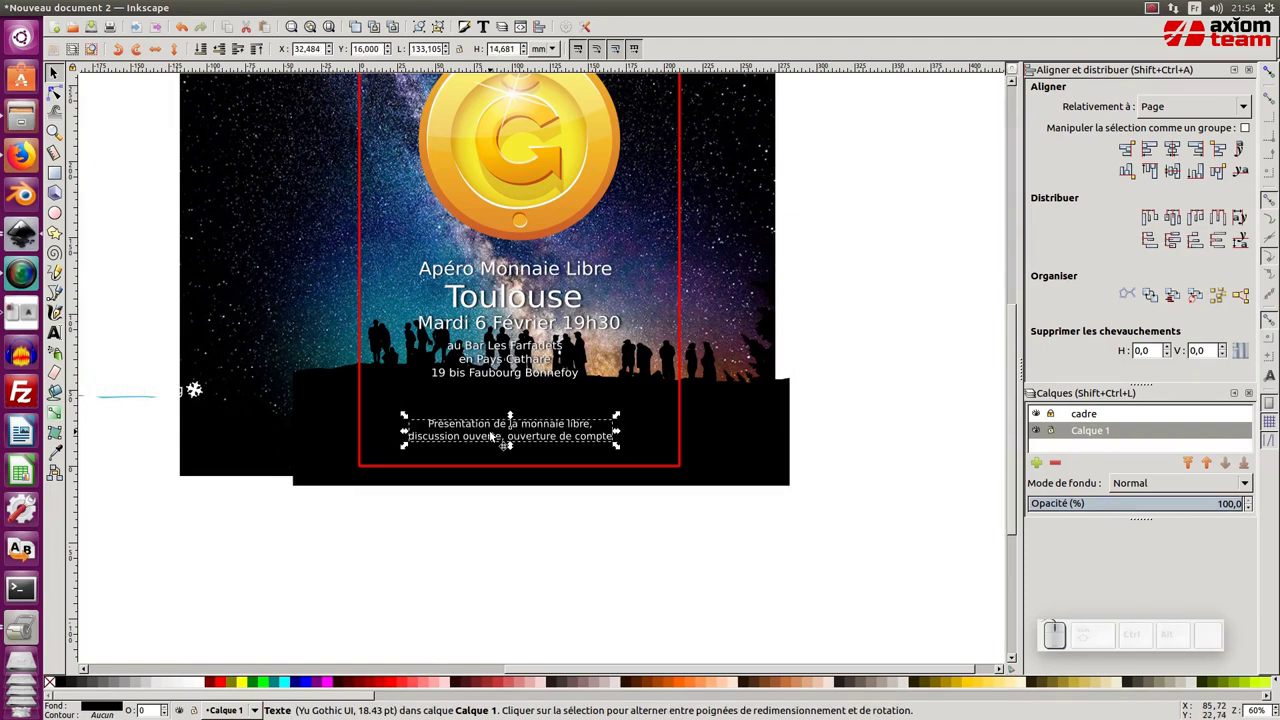
key(shift+Down)
key(shift+Up)
key(shift+Down)
Lower the bar address lines and silhouettes inside the frame, then reselect the gold coin logo
click(524, 373)
key(shift+Down)
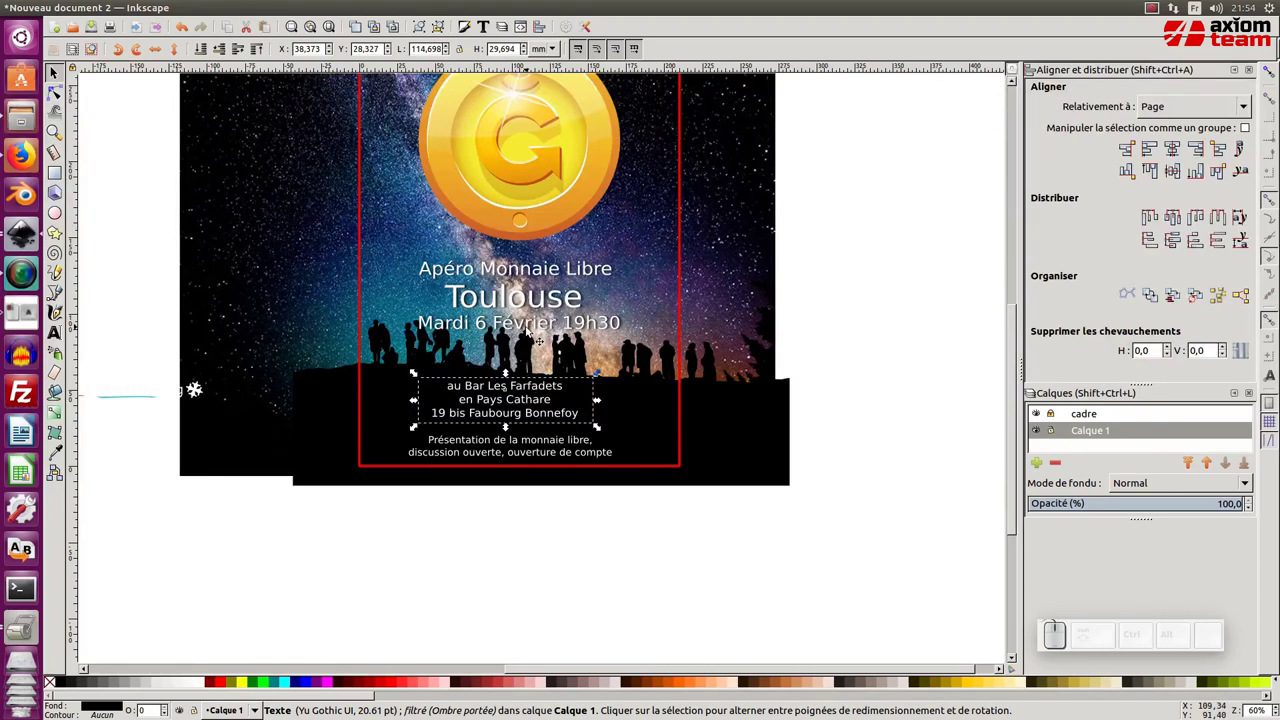
click(655, 391)
click(651, 409)
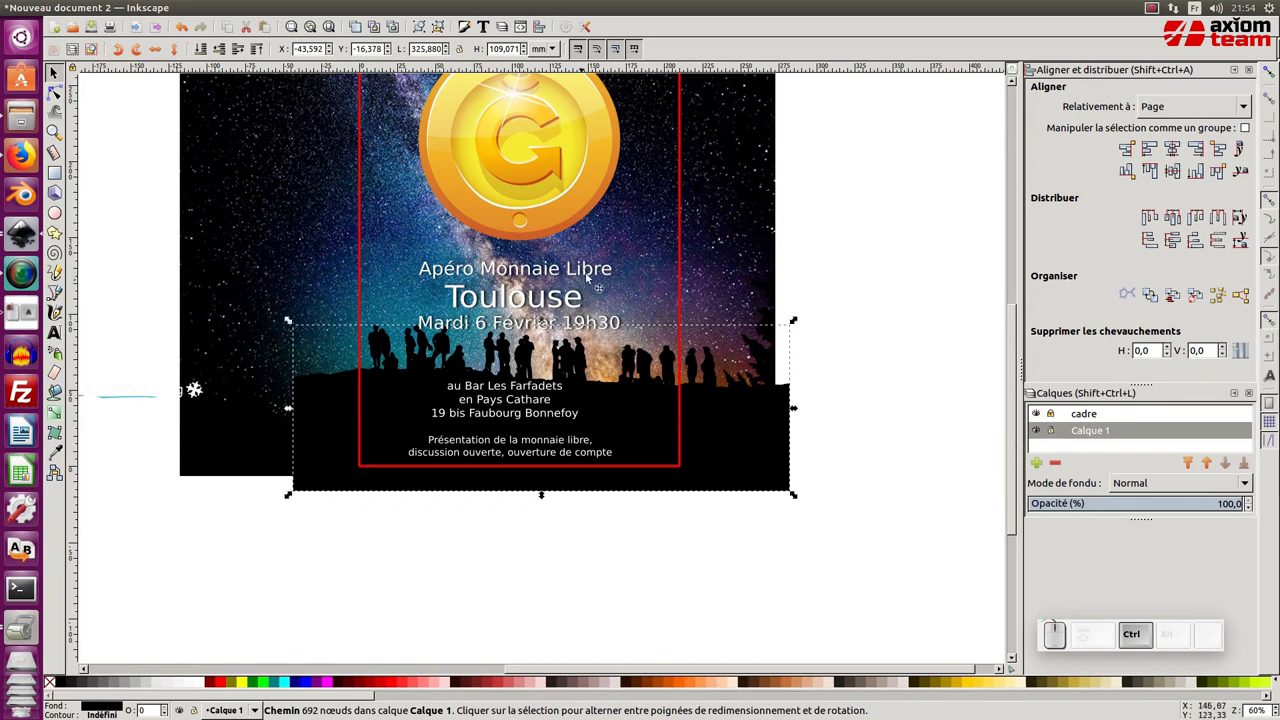
middle_click(594, 270)
click(522, 206)
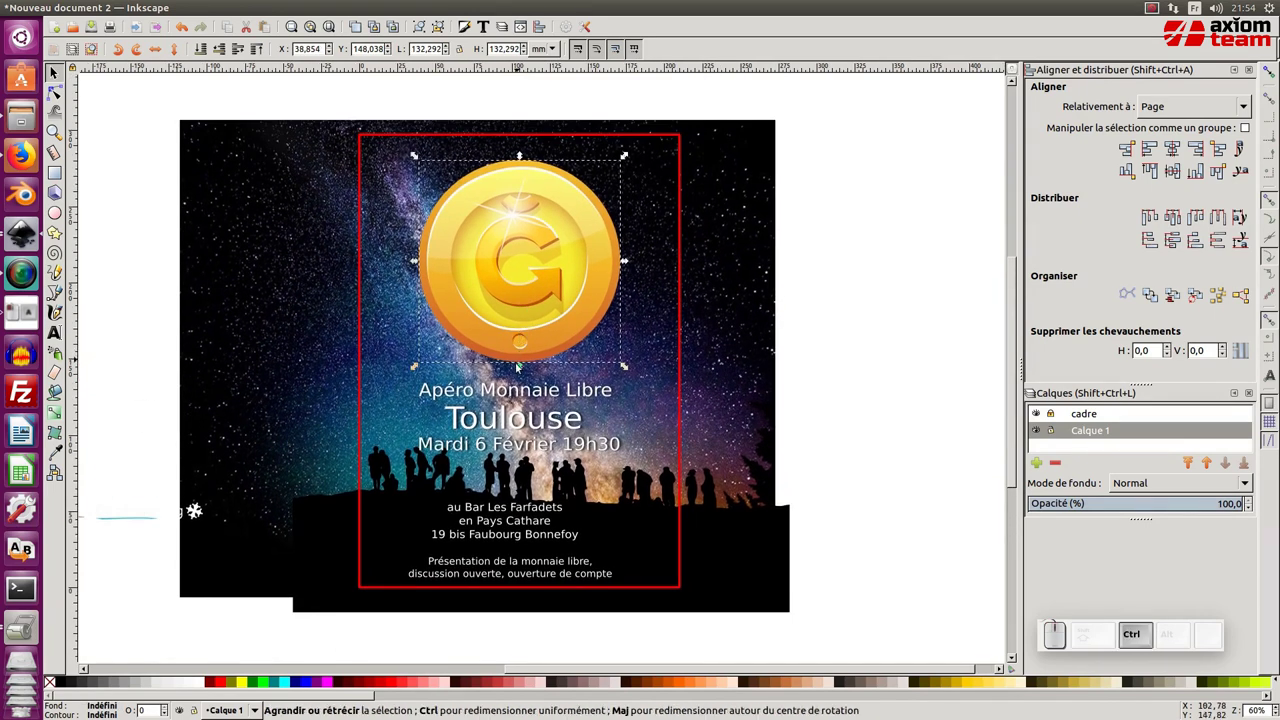
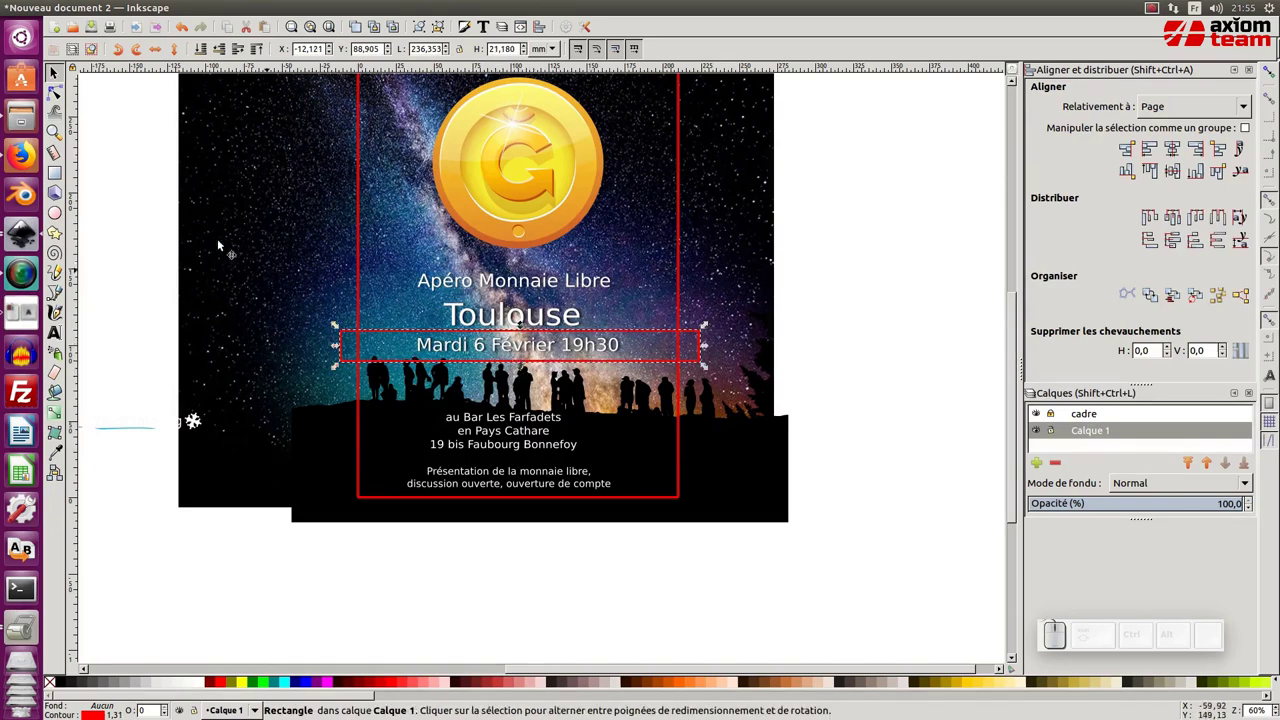
Frame the Mardi 6 Février 19h30 date line with a thin red-outlined banner rectangle
click(515, 164)
click(522, 174)
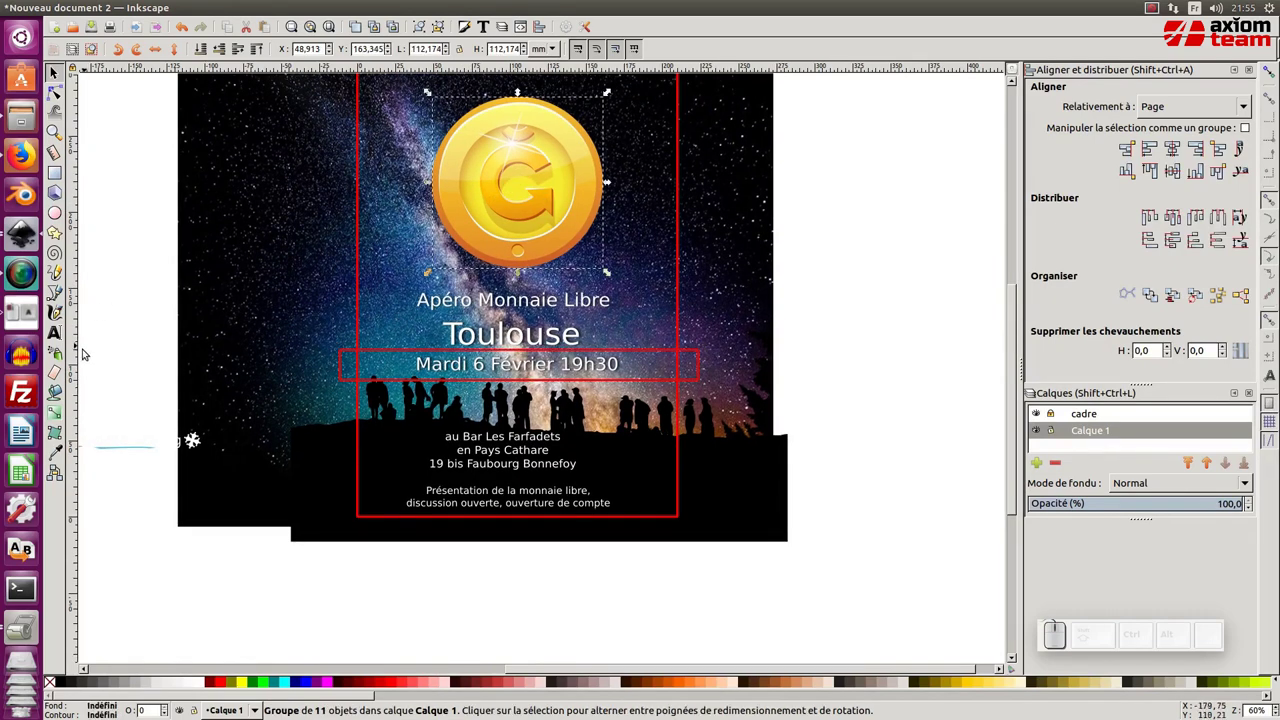
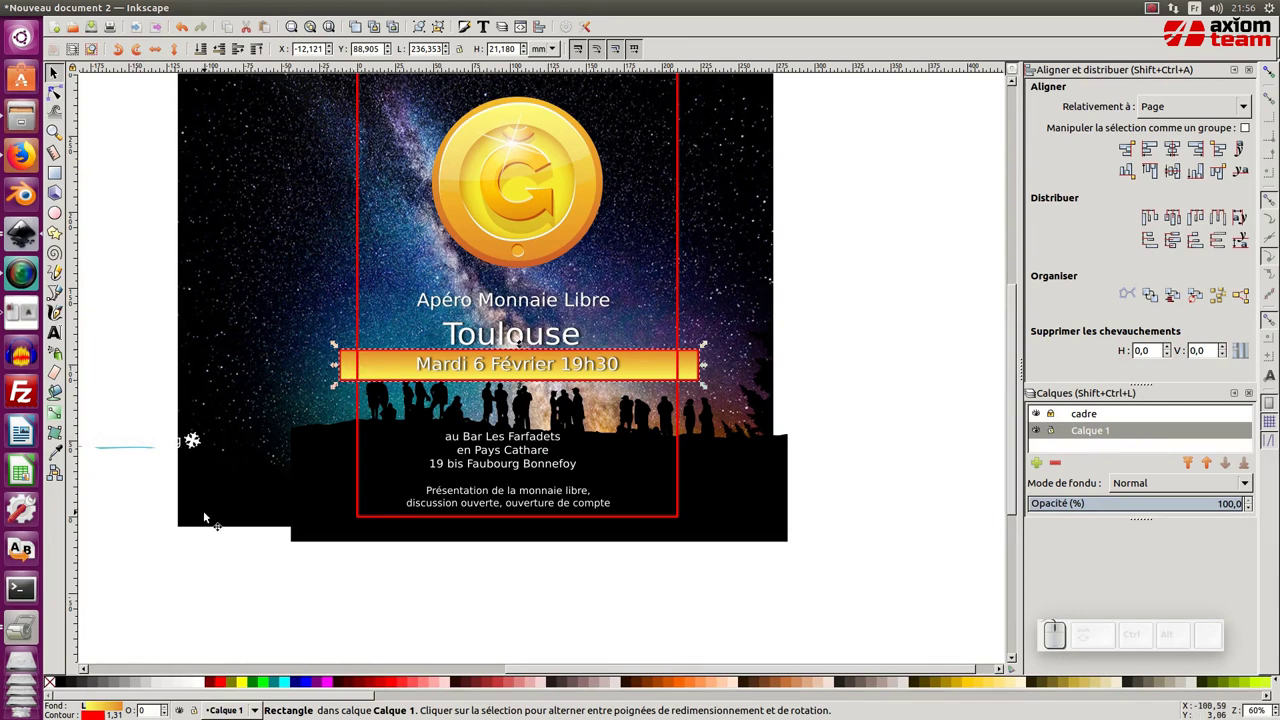
Give the date banner a yellow-to-orange gradient and drag the date text onto it, centred
click(55, 685)
click(444, 651)
click(551, 362)
click(551, 362)
click(525, 372)
drag(736, 376, 489, 396)
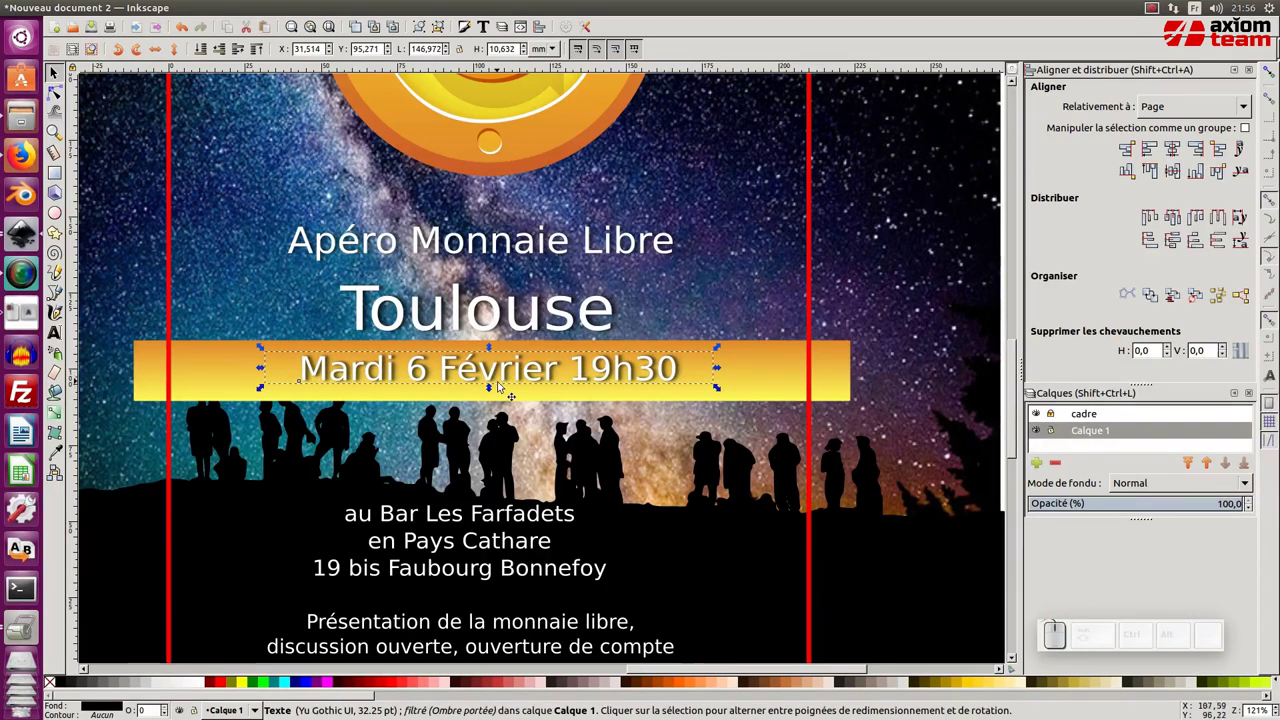
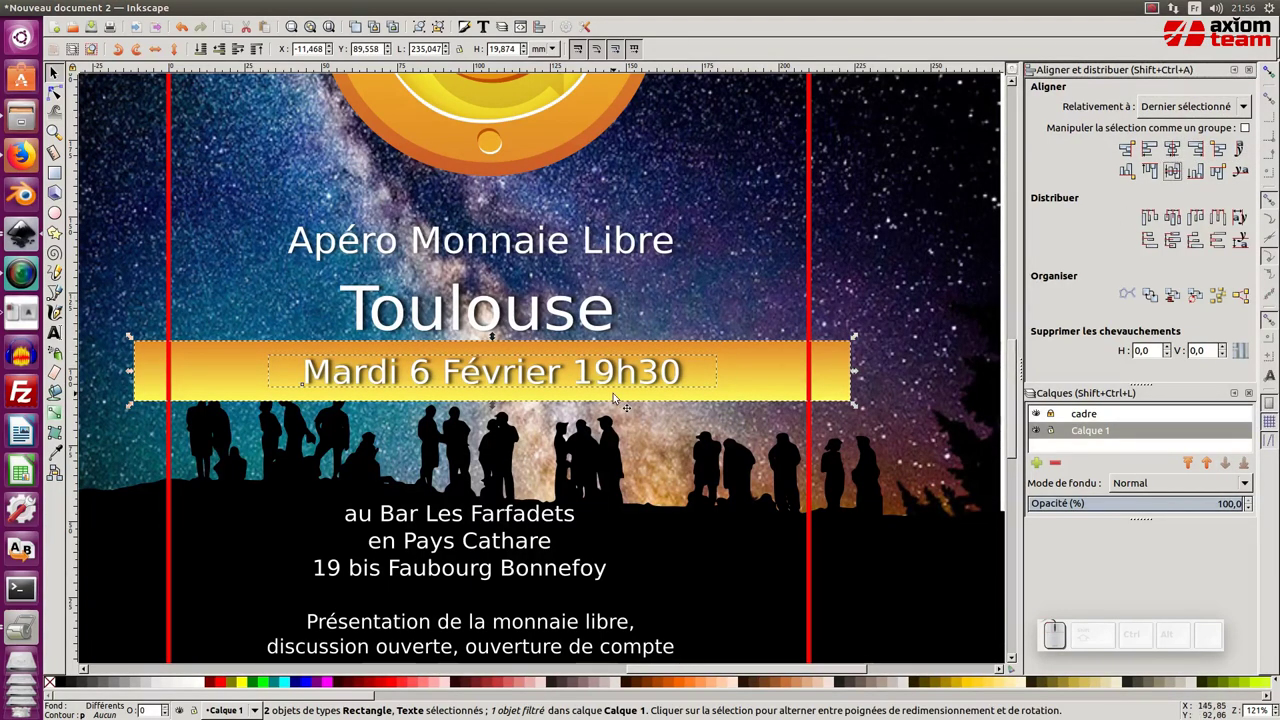
drag(741, 371, 740, 382)
Fit the whole page in view and select the silhouette ground shape
key(KP_Subtract)
click(537, 603)
click(624, 479)
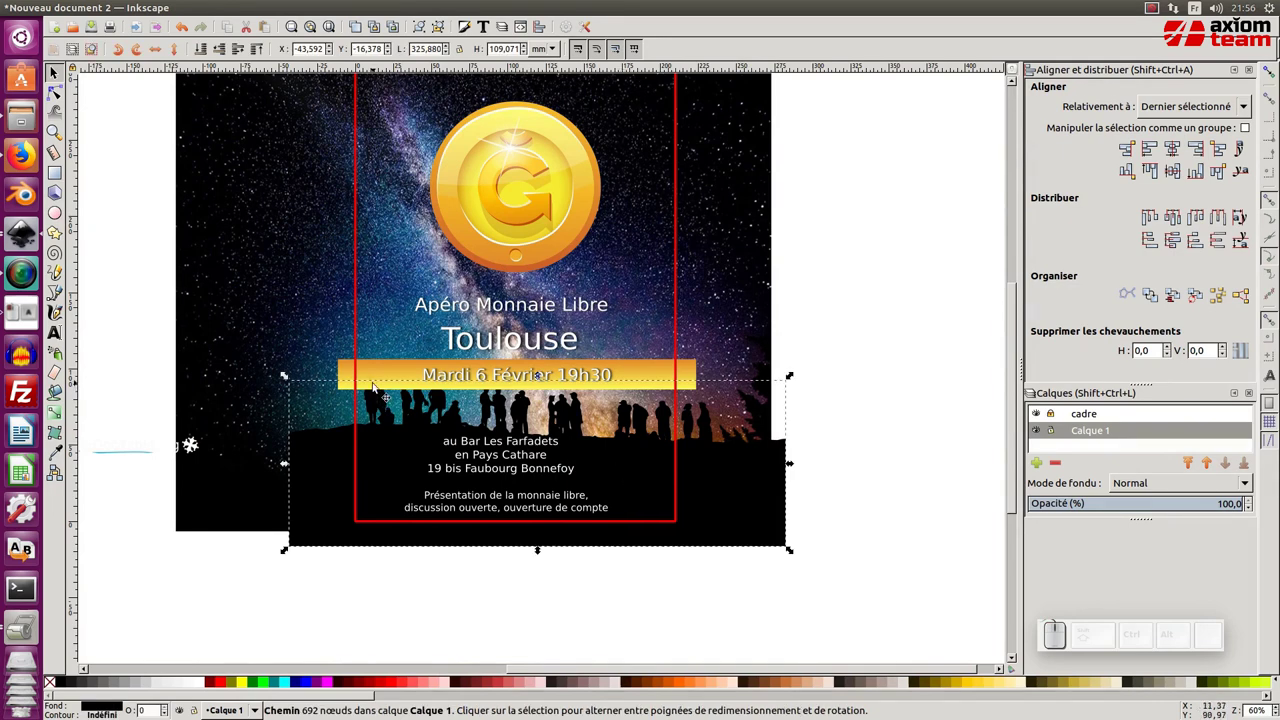
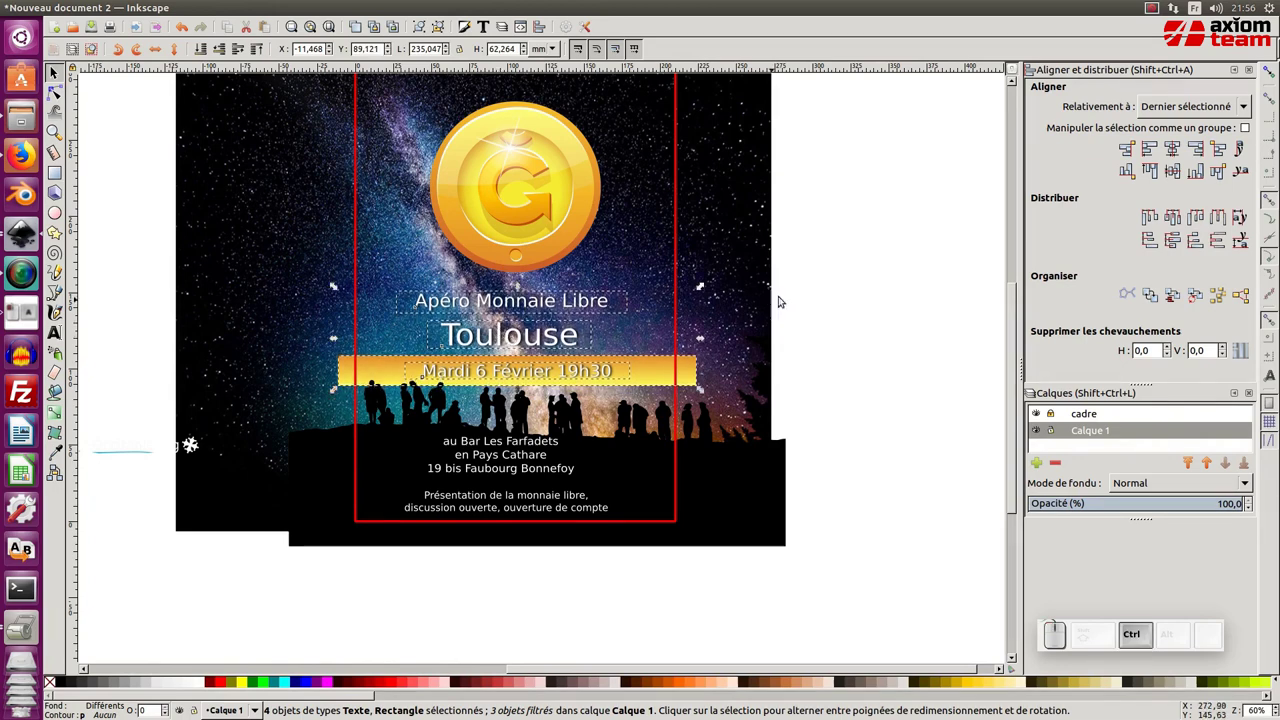
Select the coin logo, titles, banner and text blocks together and centre them horizontally on the page
click(825, 286)
key(KP_Subtract)
click(819, 311)
click(514, 579)
click(515, 504)
drag(745, 561, 490, 187)
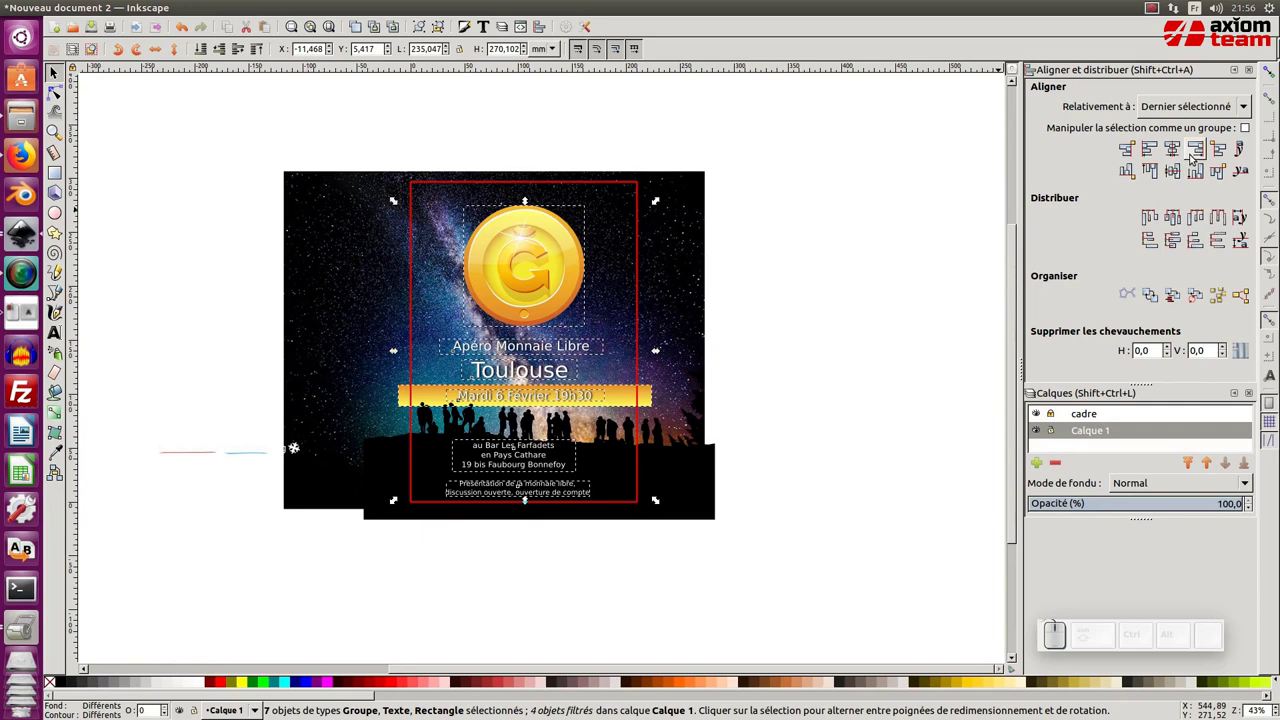
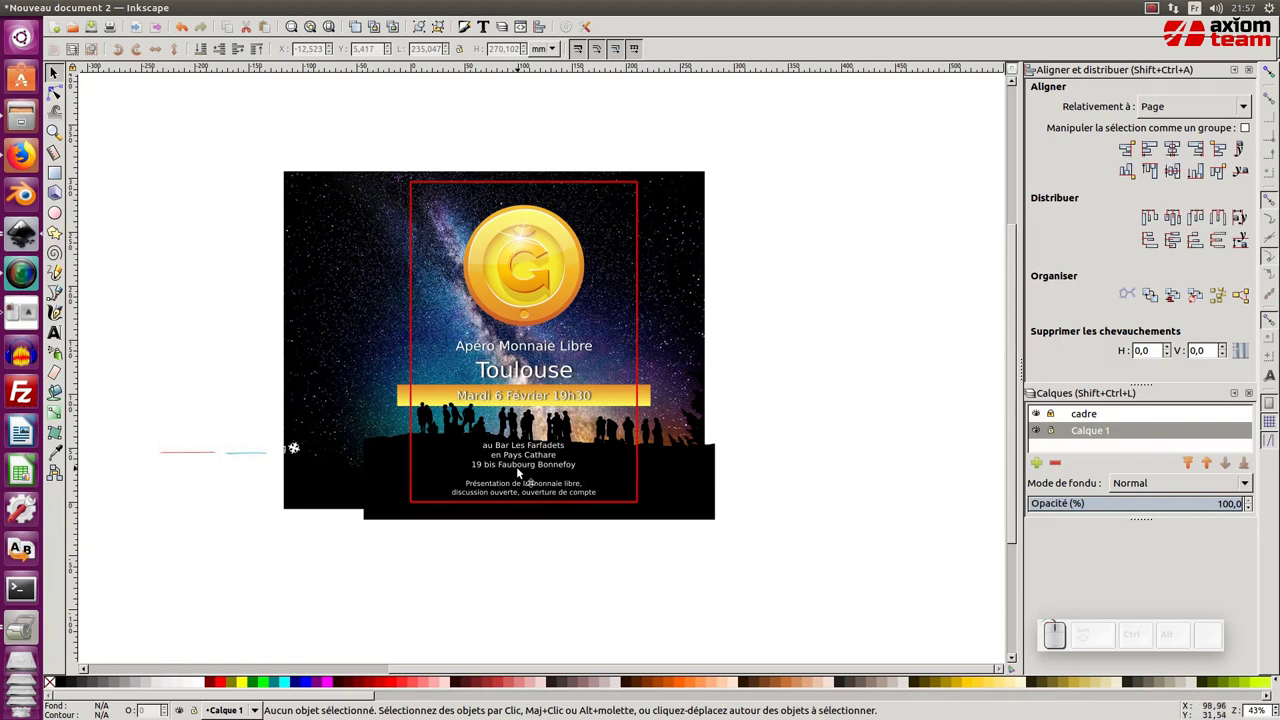
click(524, 470)
key(Down)
Drag the Monnaie Libre Occitanie footer logo from beside the page onto the bottom of the flyer
middle_click(303, 515)
click(294, 421)
click(288, 424)
drag(303, 430, 354, 419)
drag(349, 413, 439, 192)
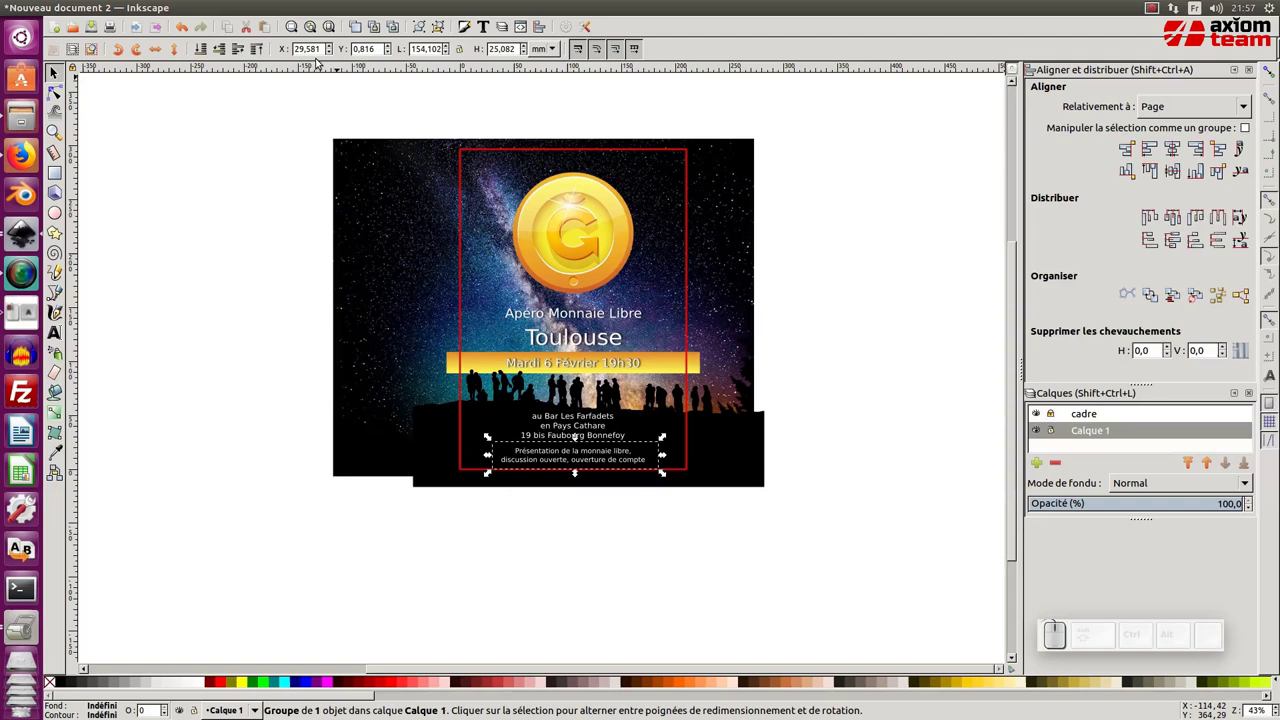
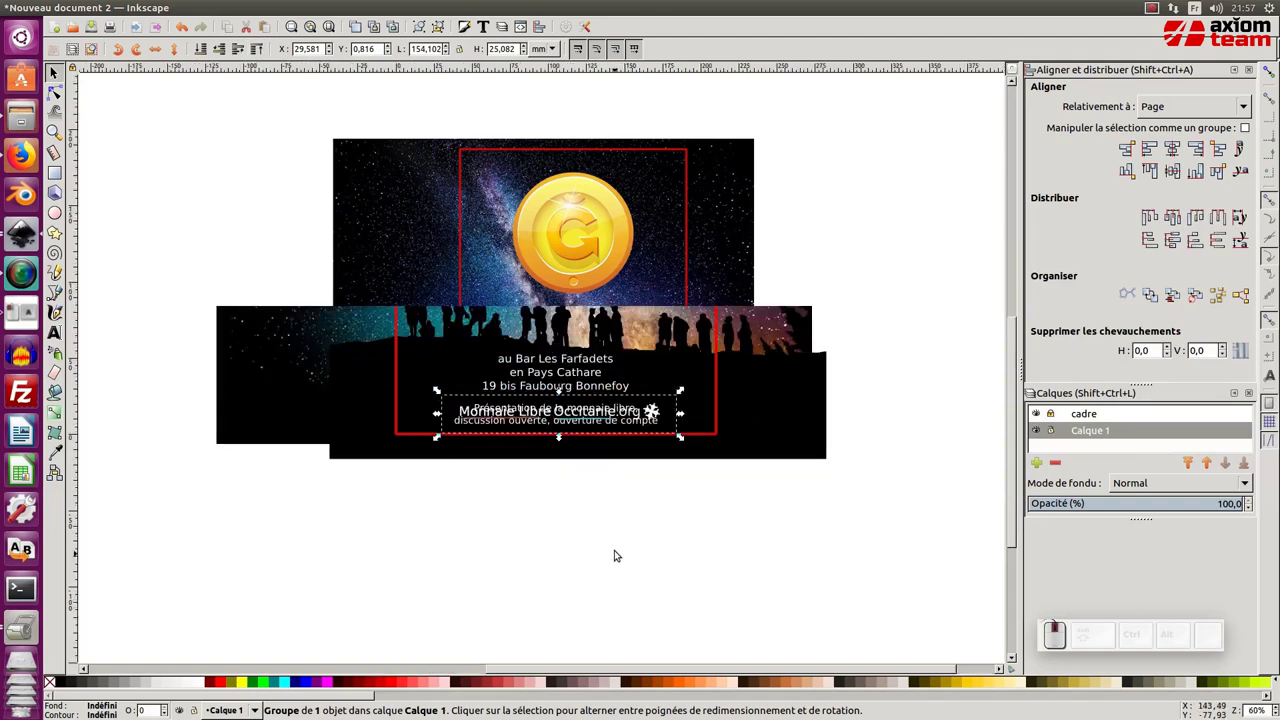
Shrink the footer logo with its handles so it fits inside the red frame near the bottom
middle_click(579, 472)
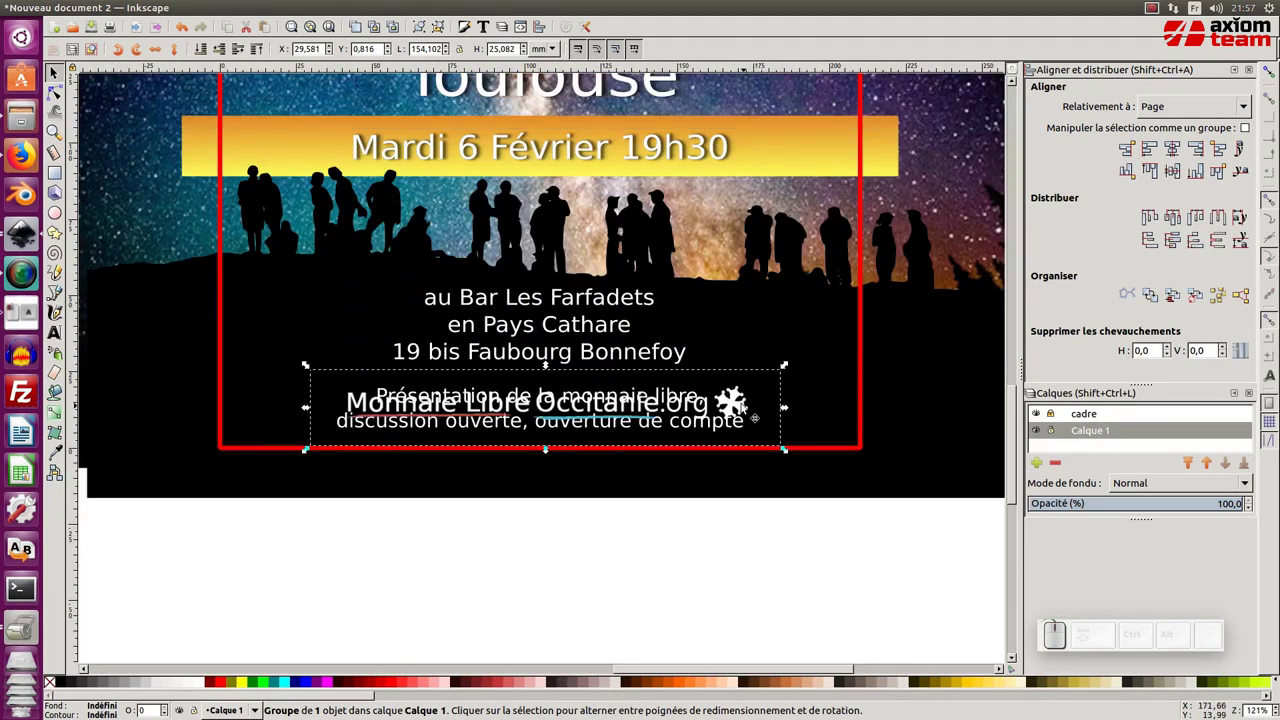
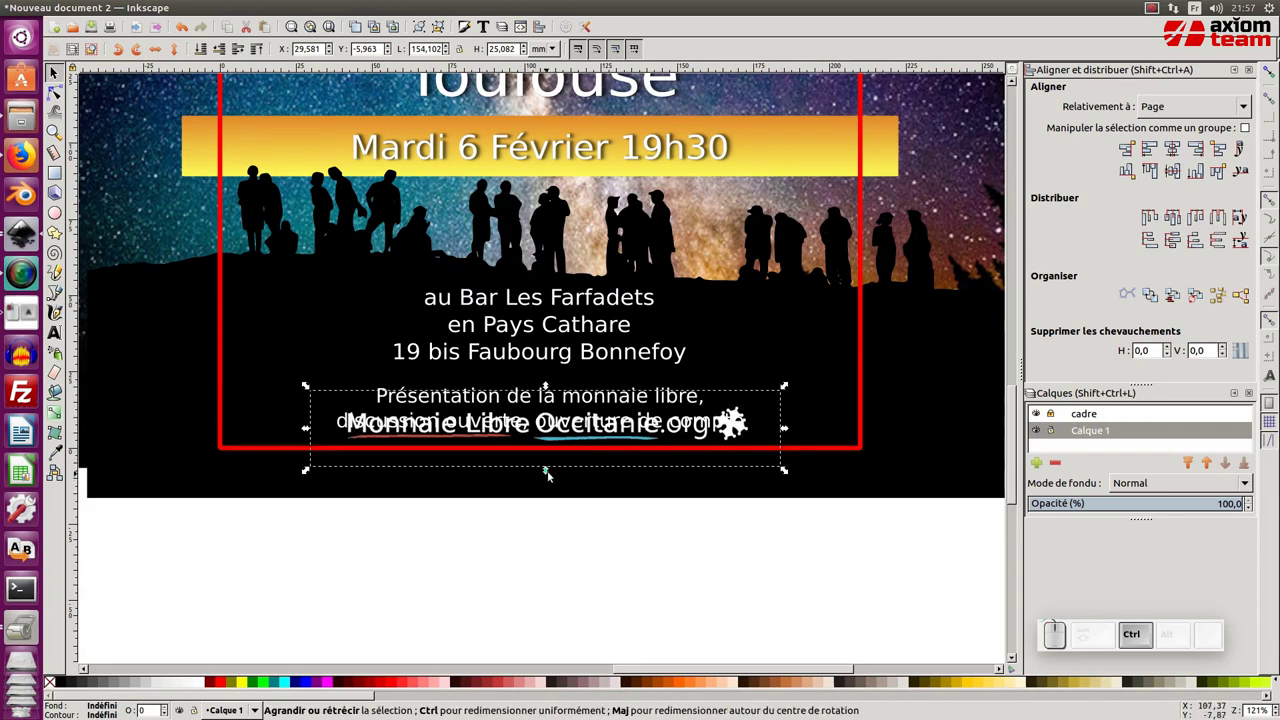
drag(549, 469, 425, 390)
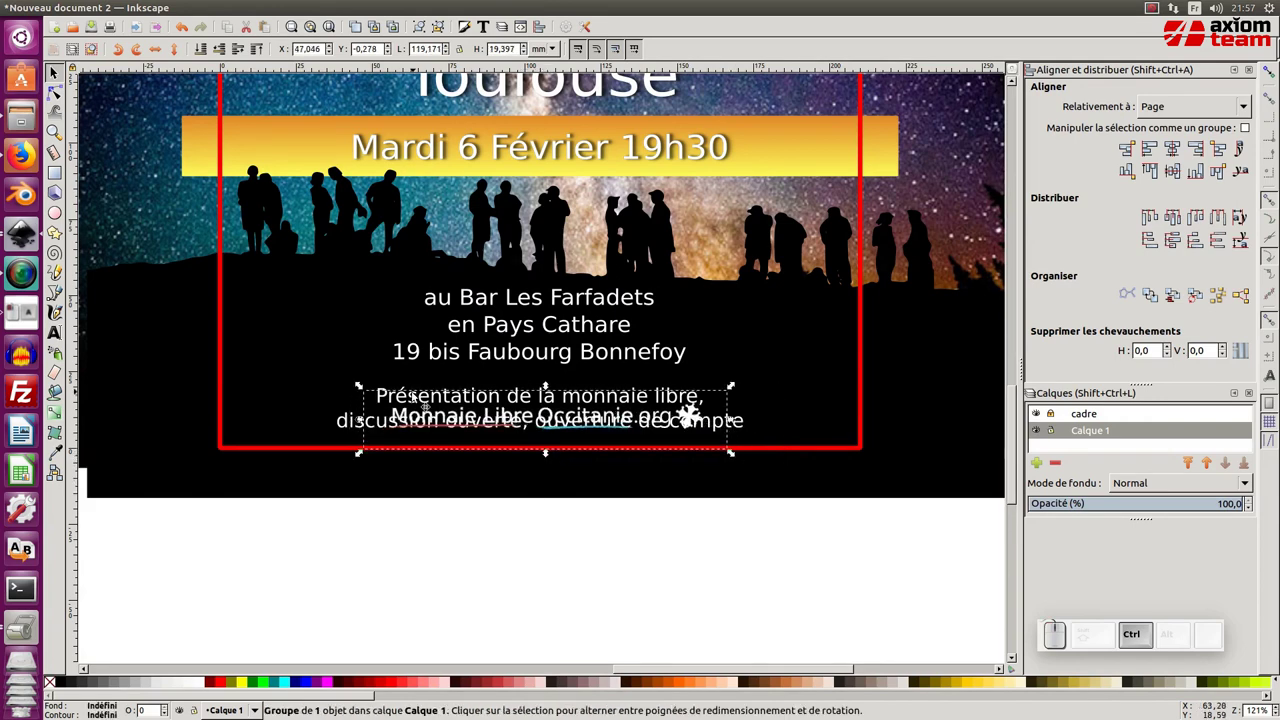
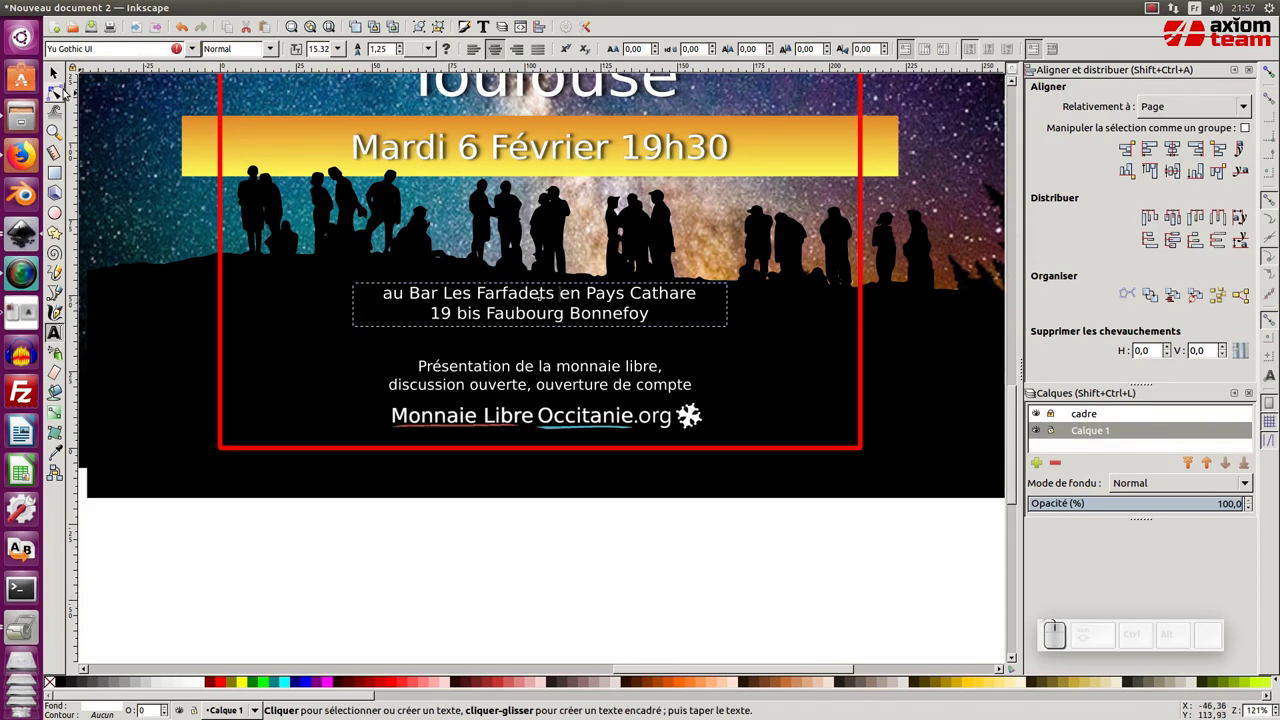
Nudge the bar address text into place above the footer logo and fit the page in view
click(62, 75)
key(shift+Down)
key(Down)
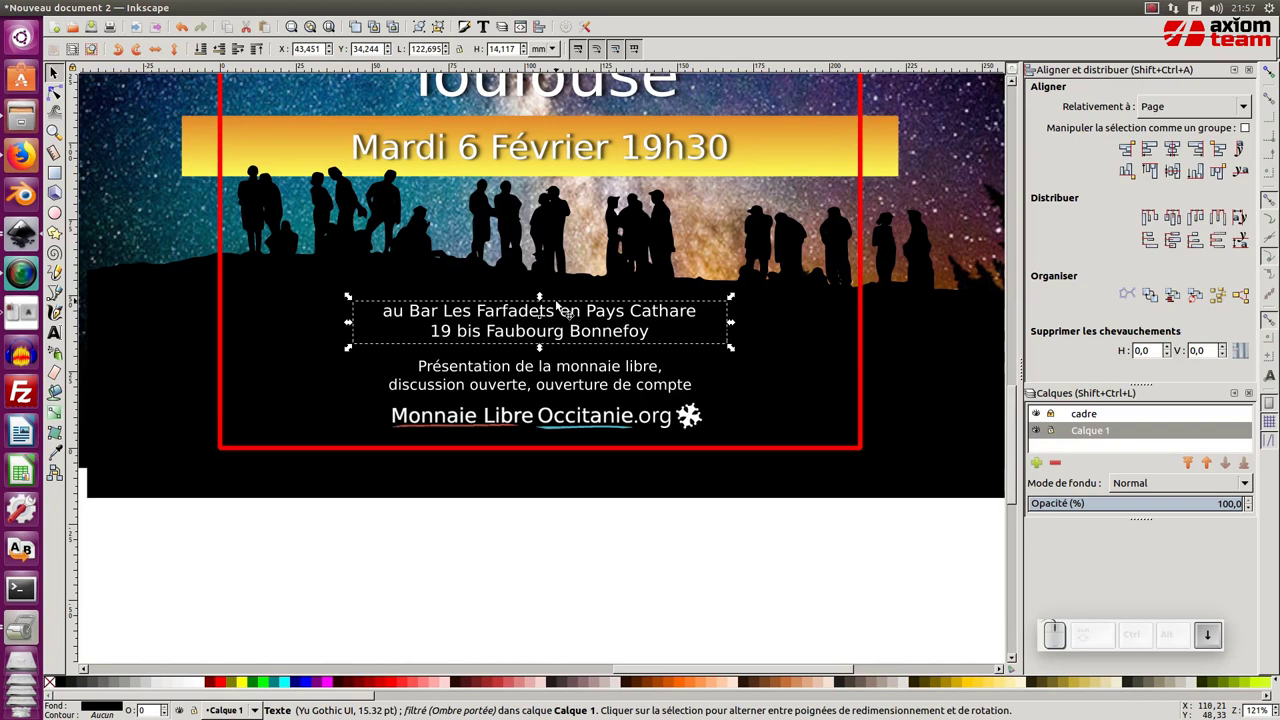
click(553, 384)
key(Up)
key(KP_Subtract)
Close the Align and Distribute docked panel, leaving only the layers list open
click(585, 466)
click(585, 417)
click(590, 540)
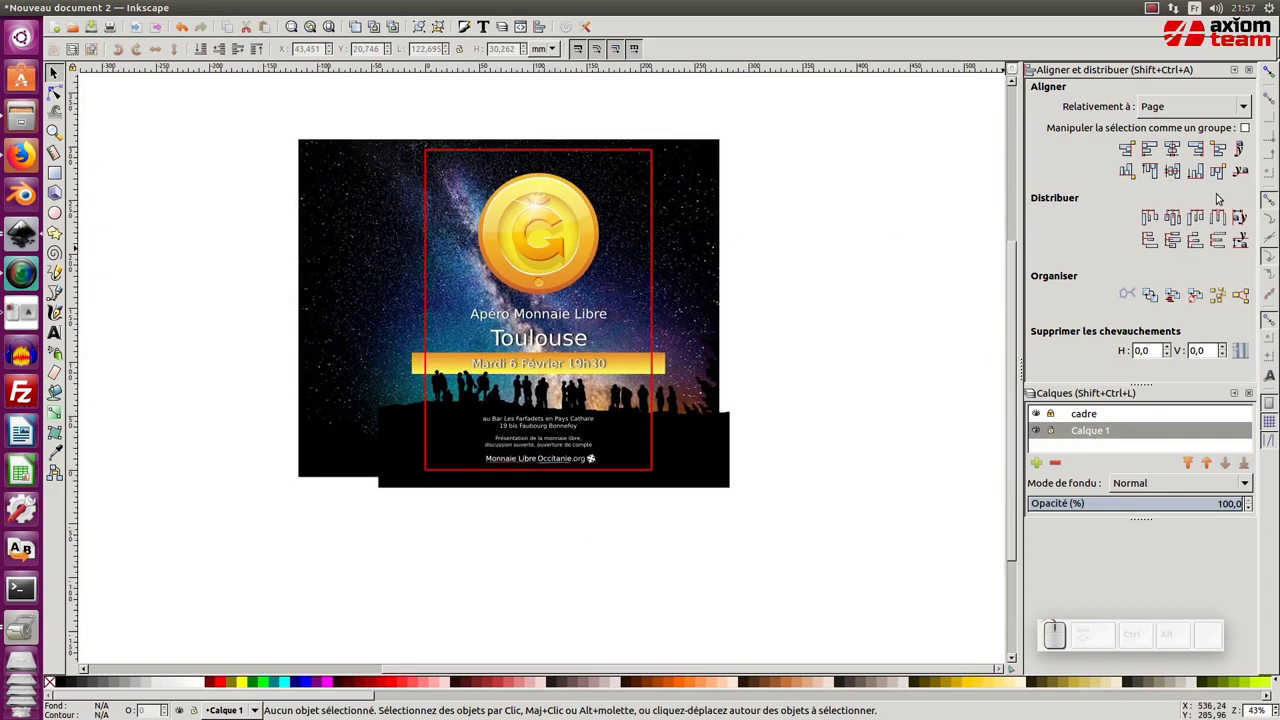
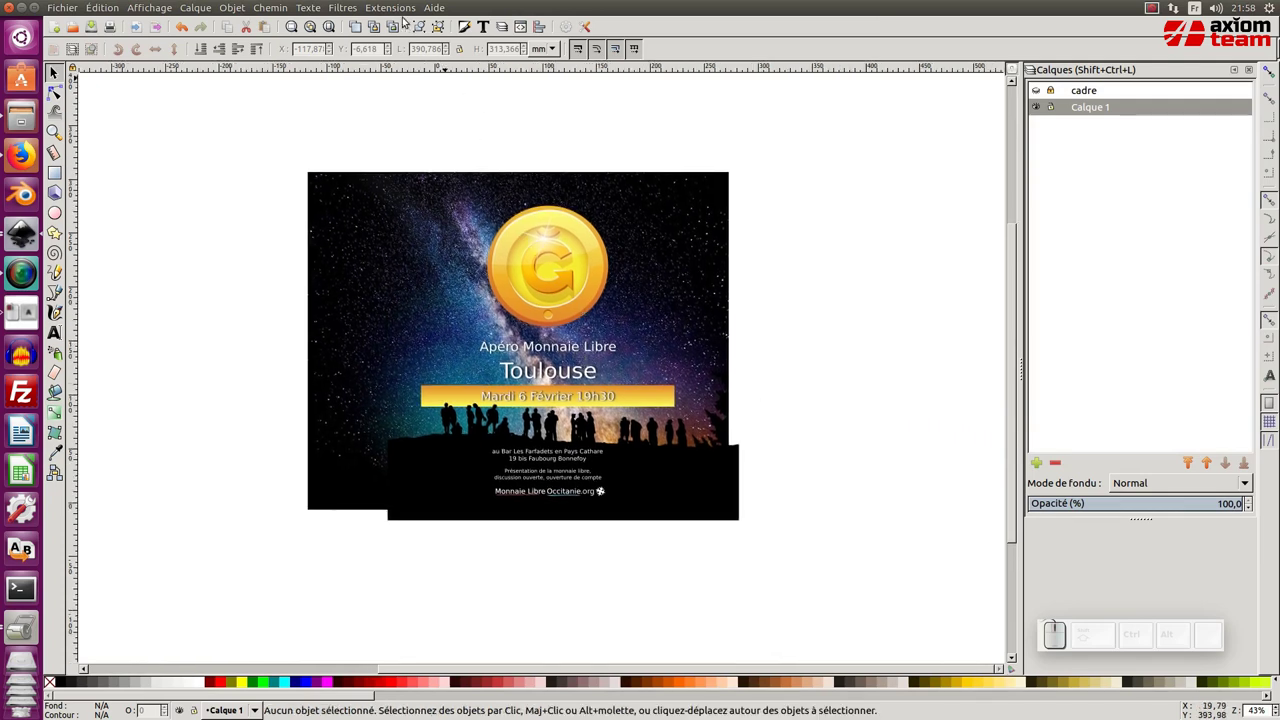
Render Printing Marks with 3 mm bleed crop marks and hide the red cadre layer
click(397, 2)
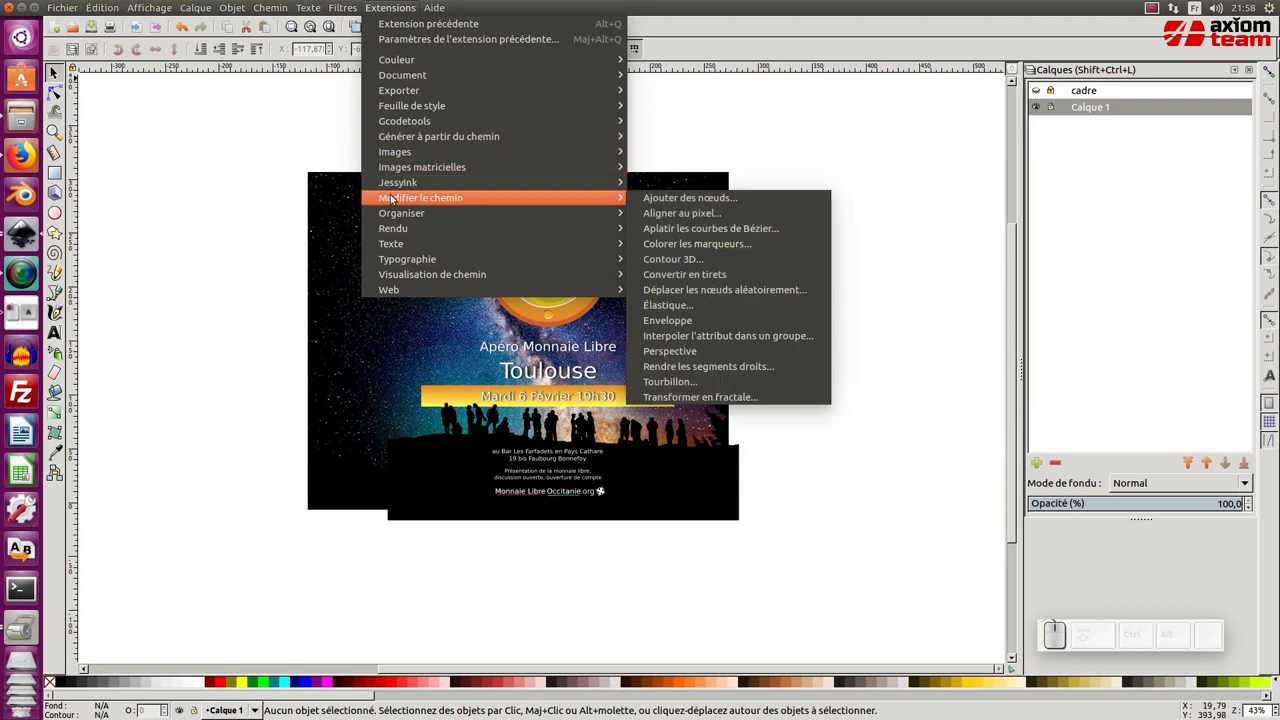
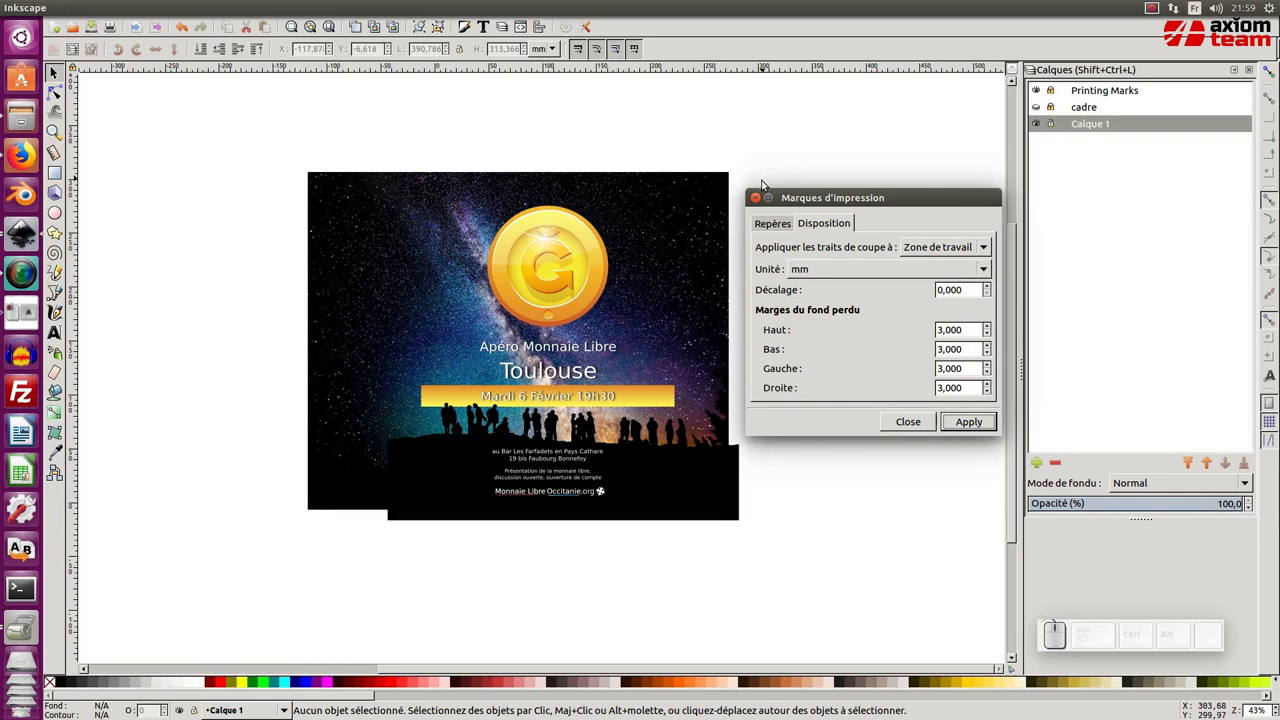
click(760, 205)
click(814, 168)
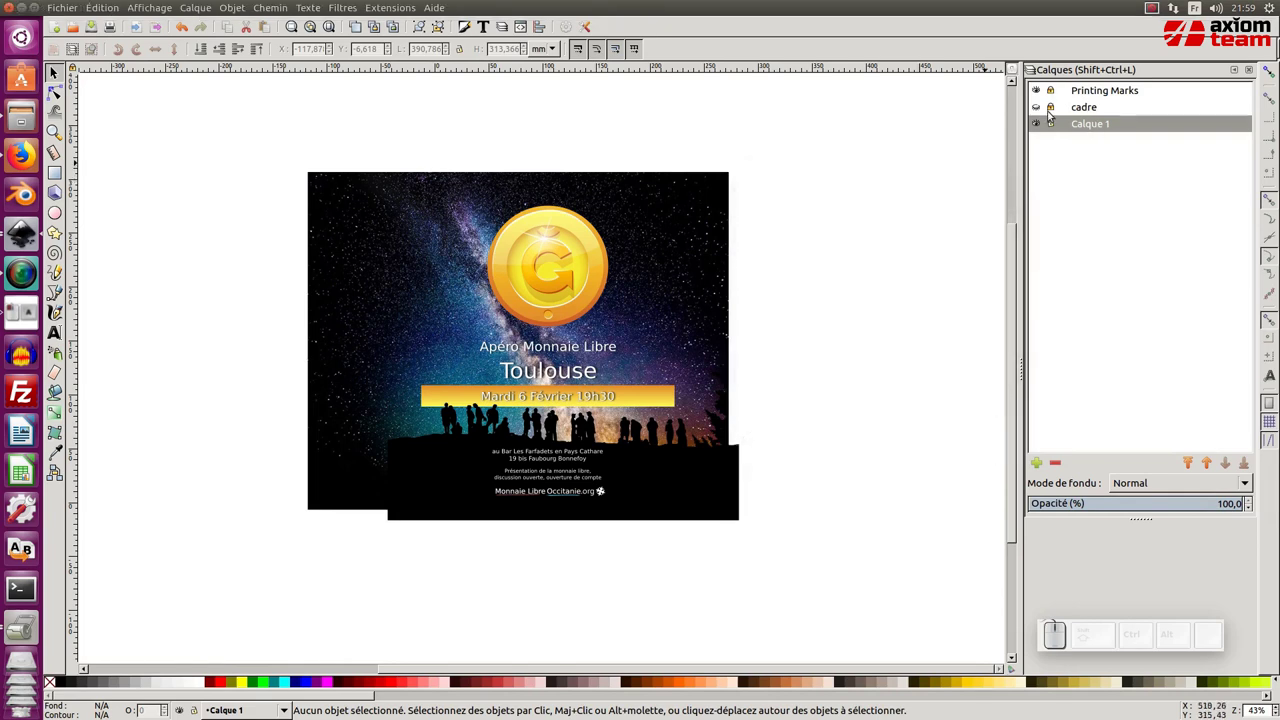
Toggle the main artwork layer off to check the crop marks, then show it again
click(1043, 133)
click(439, 189)
click(441, 186)
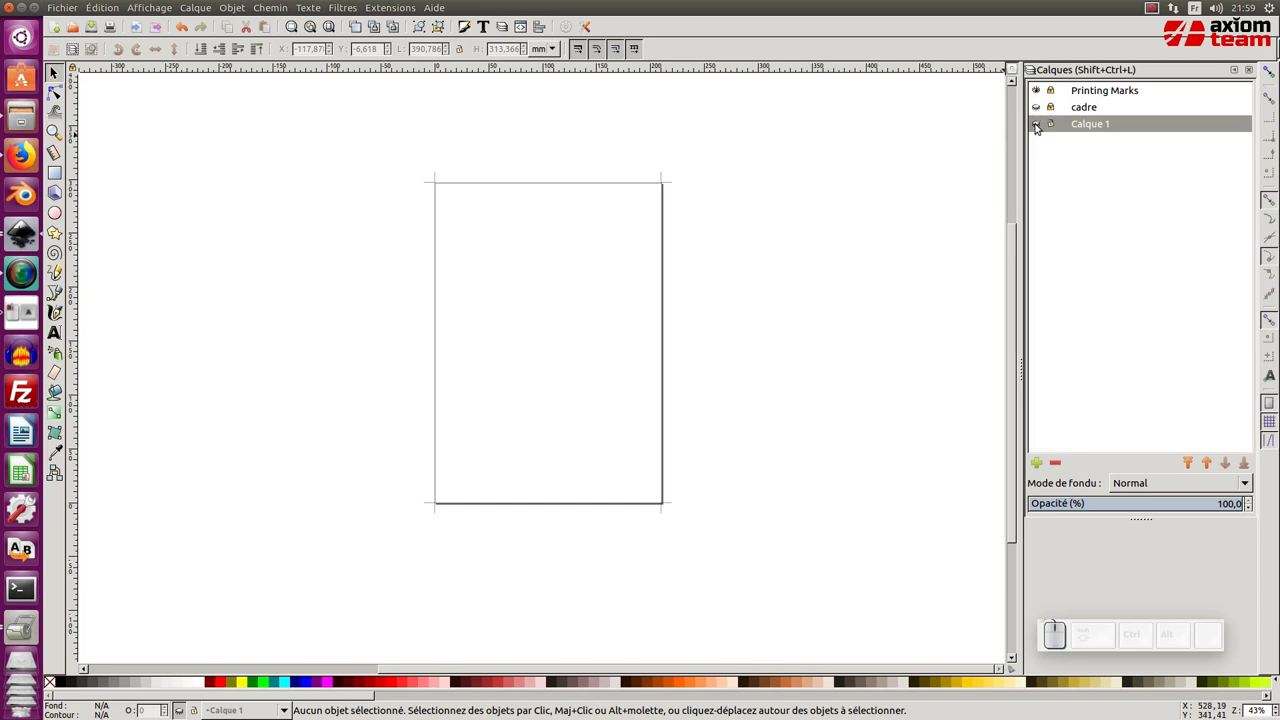
click(1040, 132)
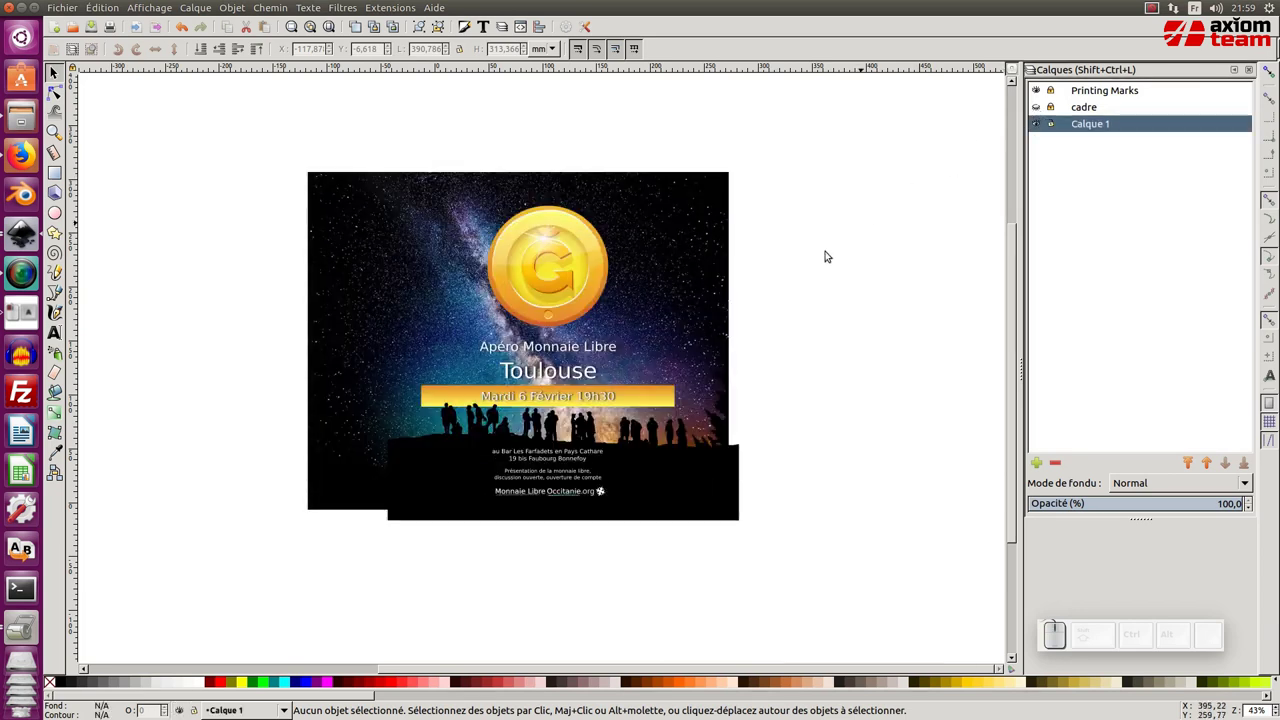